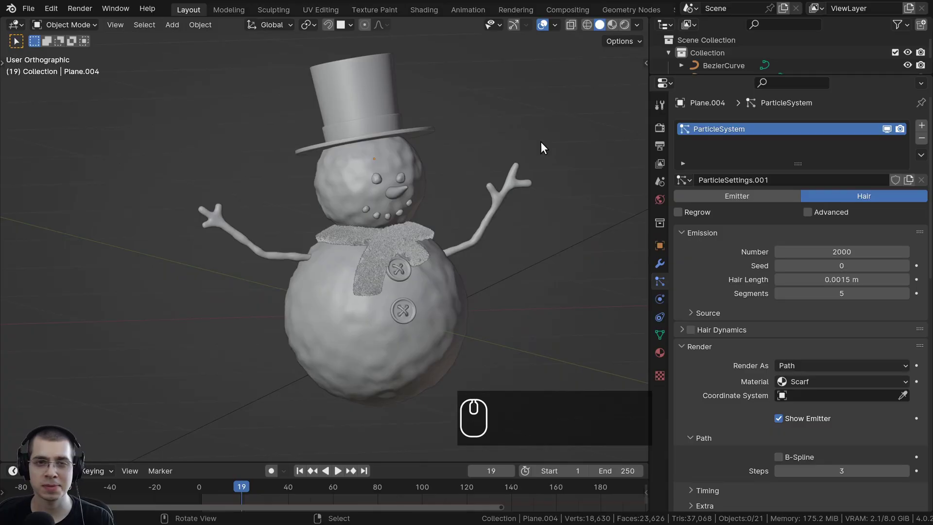
# Step: Add a new Camera object to the snowman scene from the Shift+A add menu
pyautogui.moveTo(518, 193); pyautogui.dragTo(422, 186)
pyautogui.moveTo(429, 185); pyautogui.dragTo(431, 158)
pyautogui.press('shift+a')
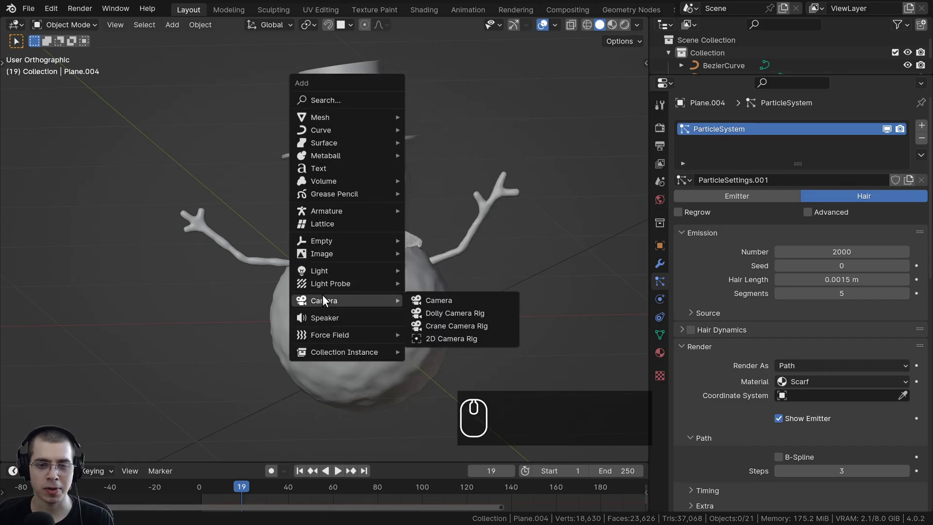
pyautogui.click(413, 296)
# Step: Select the new camera and move it with G to sit beside the snowman
pyautogui.moveTo(326, 259); pyautogui.dragTo(427, 256)
pyautogui.scroll(-3)
pyautogui.press('g')
pyautogui.click(221, 198)
pyautogui.moveTo(256, 187); pyautogui.dragTo(283, 195)
pyautogui.scroll(-3)
pyautogui.moveTo(284, 234); pyautogui.dragTo(335, 298)
pyautogui.moveTo(335, 298); pyautogui.dragTo(372, 349)
pyautogui.press('g')
pyautogui.moveTo(335, 209); pyautogui.dragTo(383, 241)
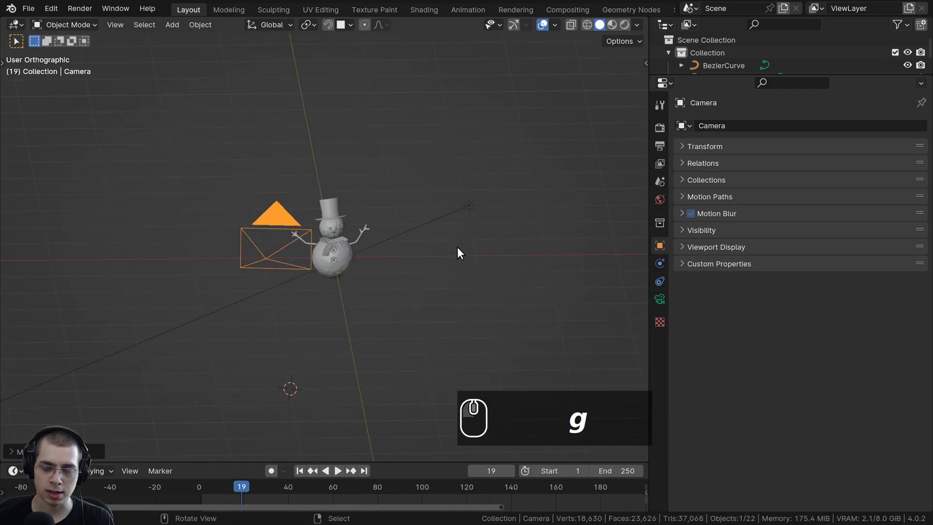
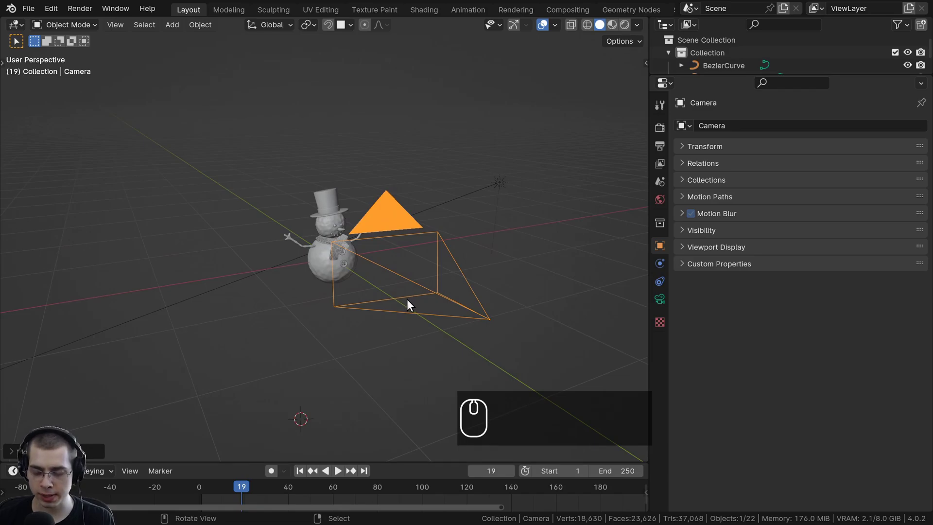
# Step: Look through the new camera with Numpad 0 to check the shot of the snowman
pyautogui.press('KP_0')
pyautogui.press('KP_0')
pyautogui.press('KP_0')
pyautogui.scroll(3)
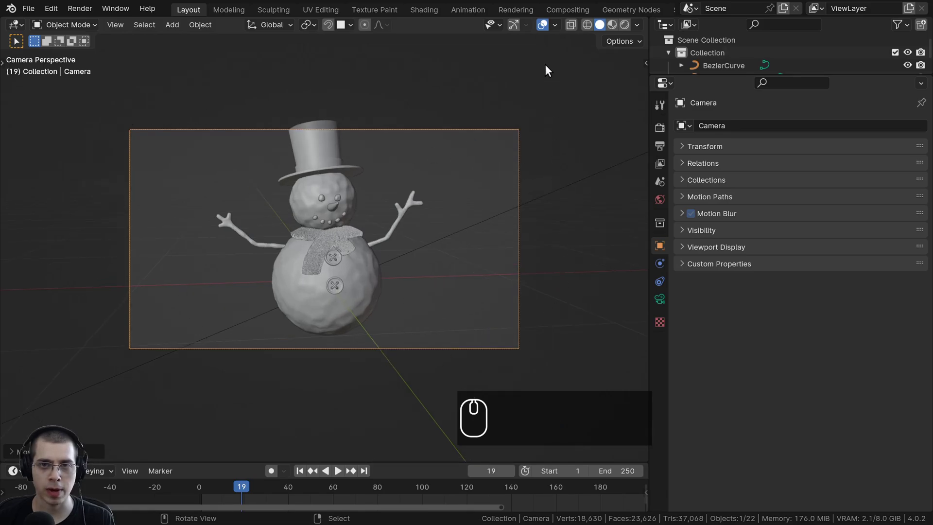
# Step: Leave the camera view and bring the snowman into a close, front-on view
pyautogui.click(517, 25)
pyautogui.moveTo(632, 167); pyautogui.dragTo(619, 196)
pyautogui.moveTo(634, 160); pyautogui.dragTo(611, 198)
pyautogui.click(490, 281)
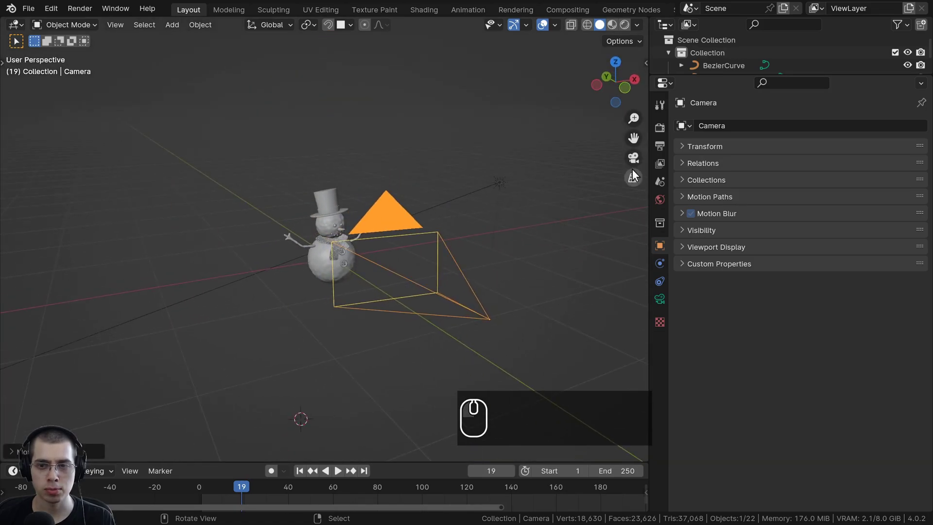
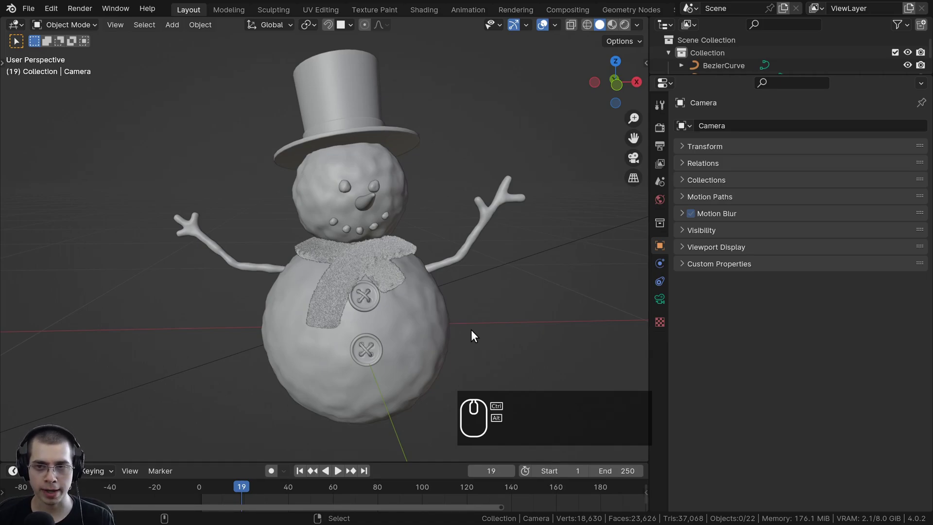
# Step: Align the camera to the current view and move it to face the snowman
pyautogui.press('ctrl+alt+KP_0')
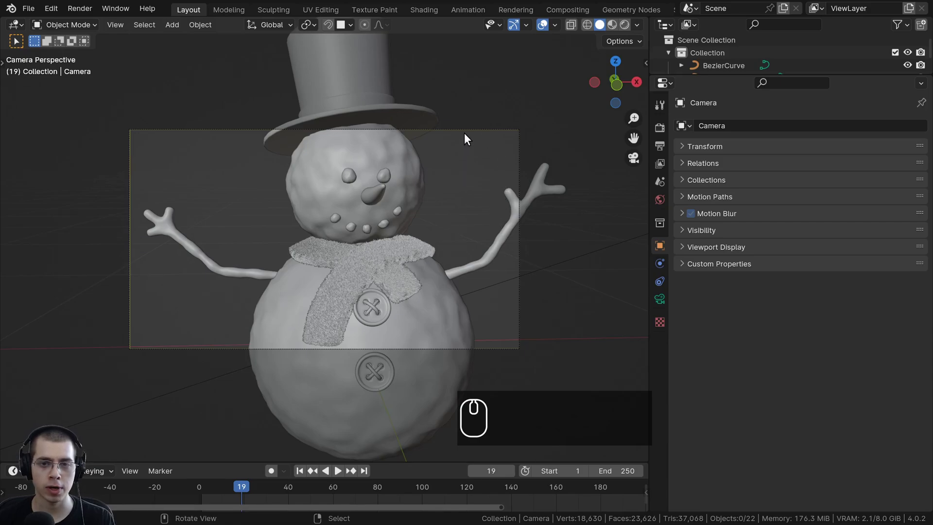
pyautogui.rightClick(484, 136)
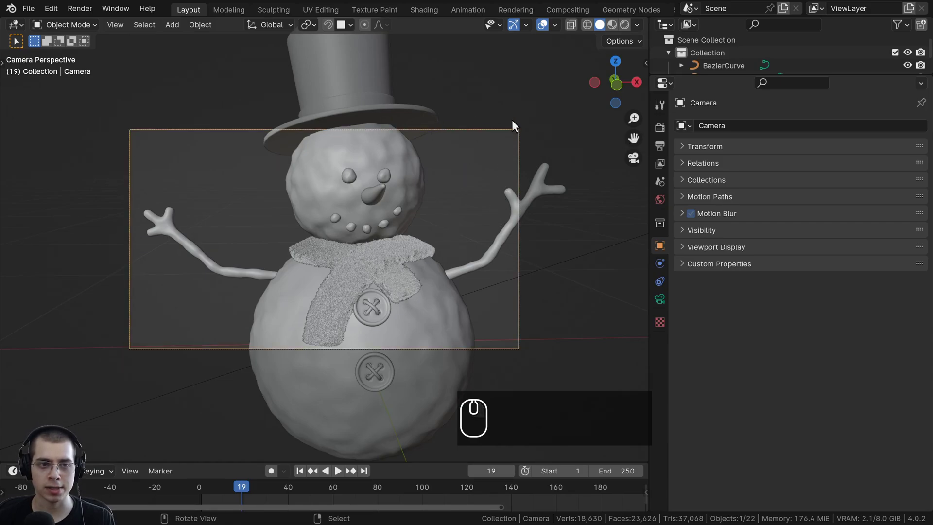
pyautogui.middleClick(429, 264)
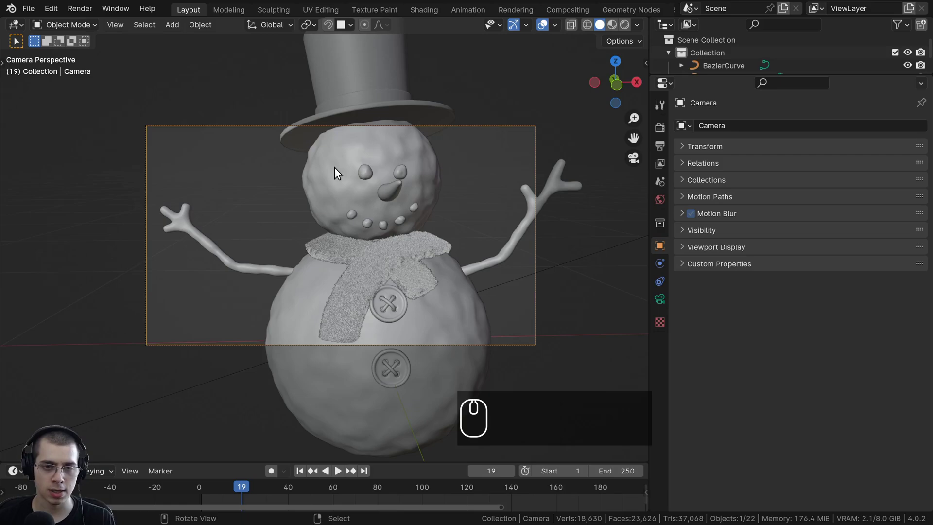
pyautogui.press('g')
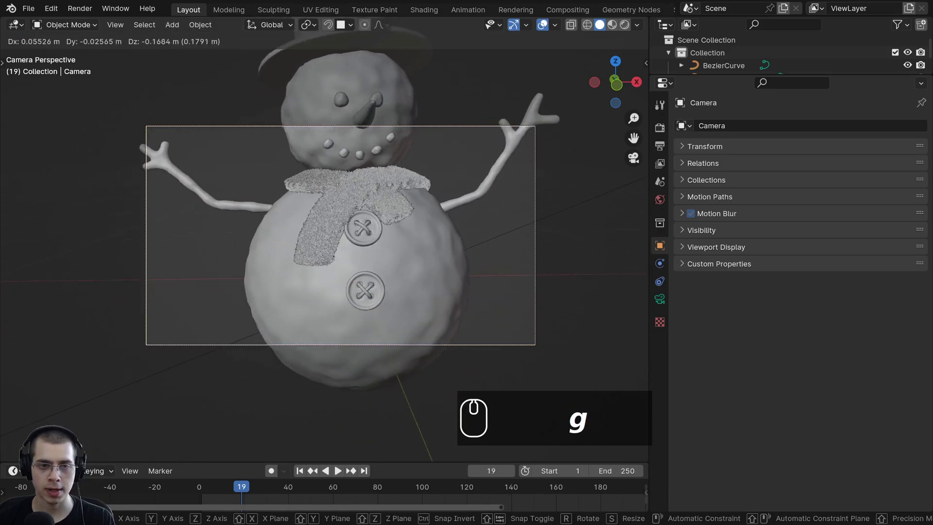
pyautogui.click(346, 170)
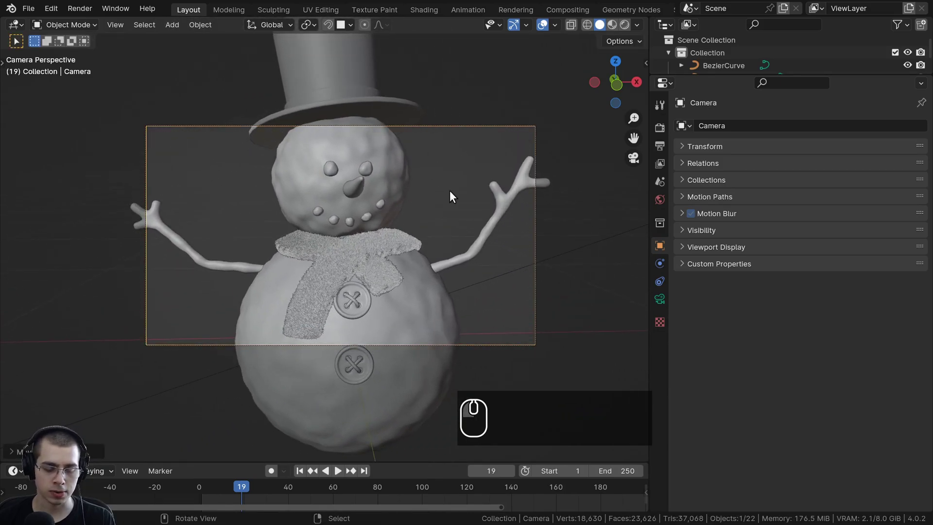
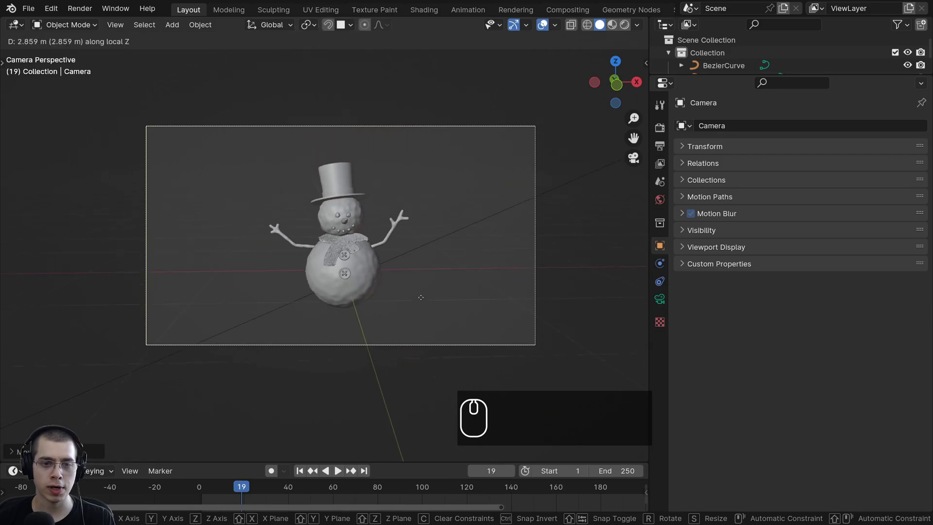
# Step: Pull the camera back, recentre the snowman and rotate the camera about the Z axis
pyautogui.moveTo(432, 258); pyautogui.dragTo(441, 250)
pyautogui.press('g')
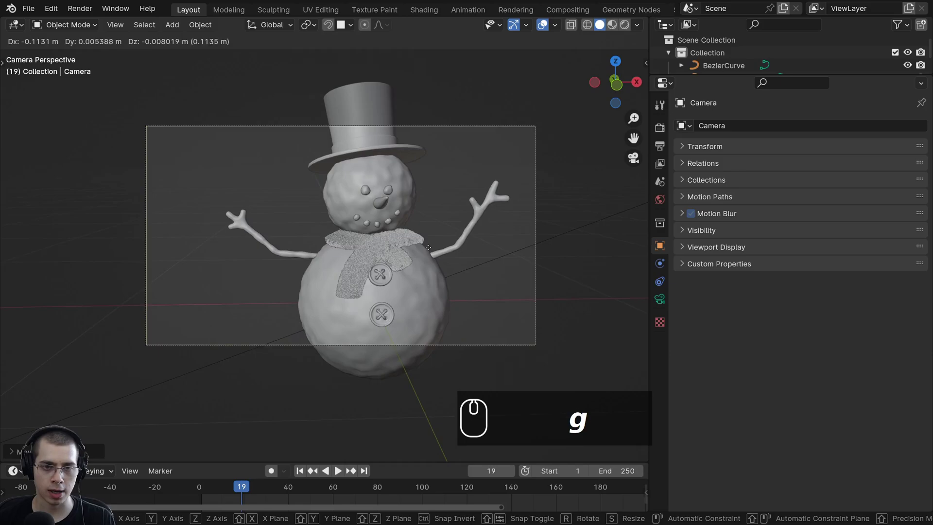
pyautogui.moveTo(432, 248); pyautogui.dragTo(551, 225)
pyautogui.press('r')
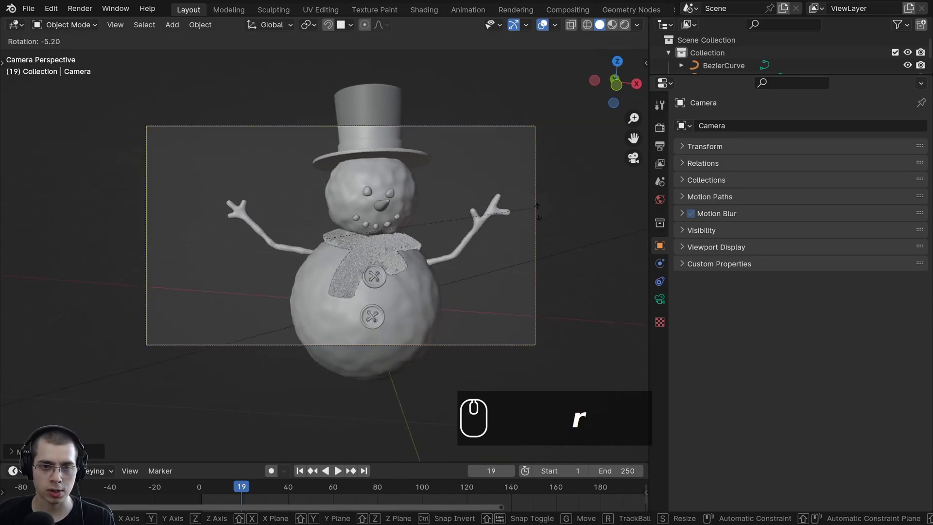
pyautogui.press('z')
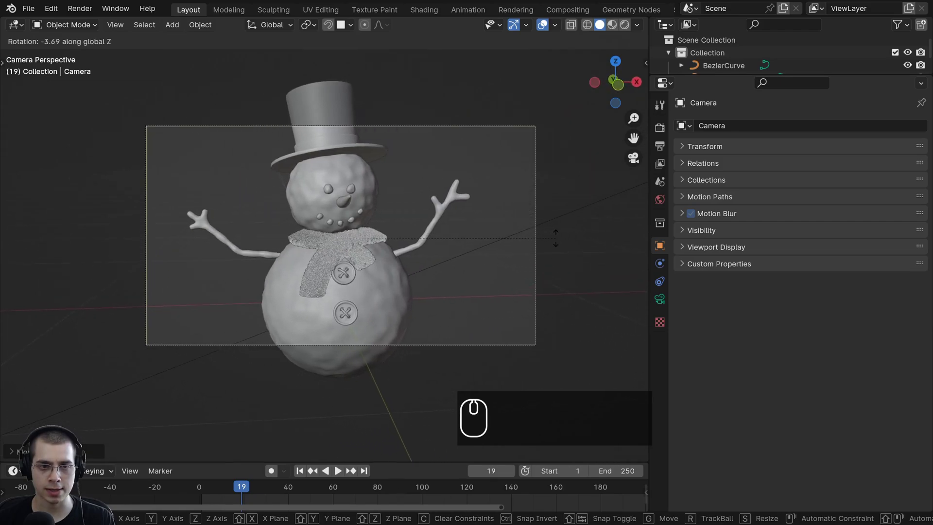
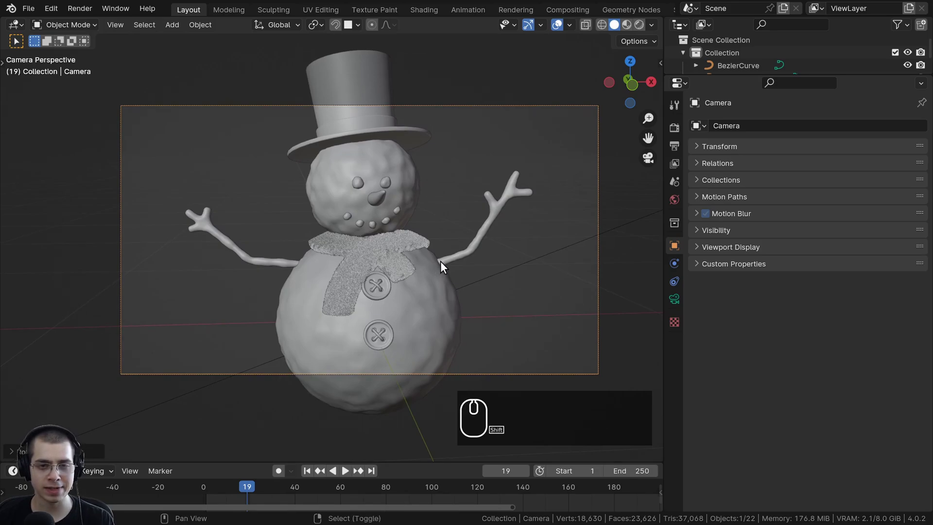
# Step: Walk-navigate the camera with WASD until the snowman fills most of the frame, then confirm
pyautogui.press('shift+`')
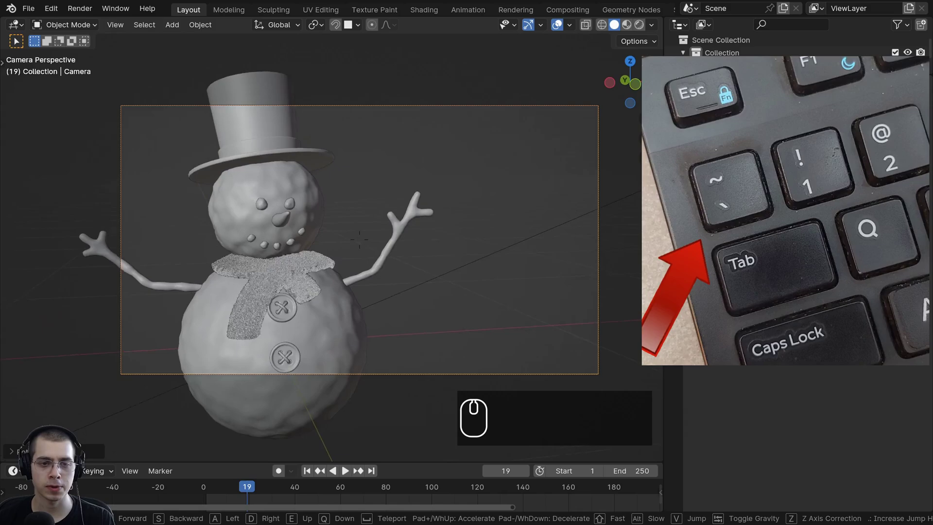
pyautogui.moveTo(443, 265); pyautogui.dragTo(444, 264)
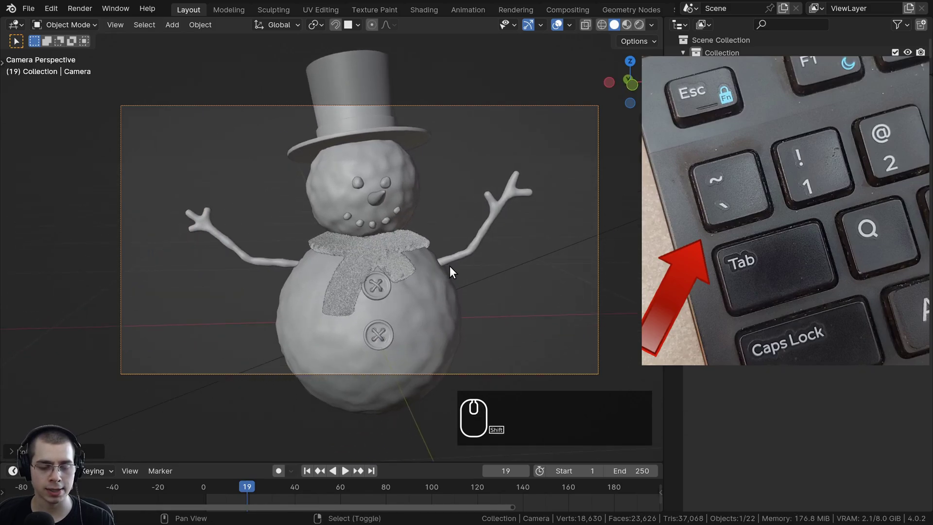
pyautogui.press('shift+`')
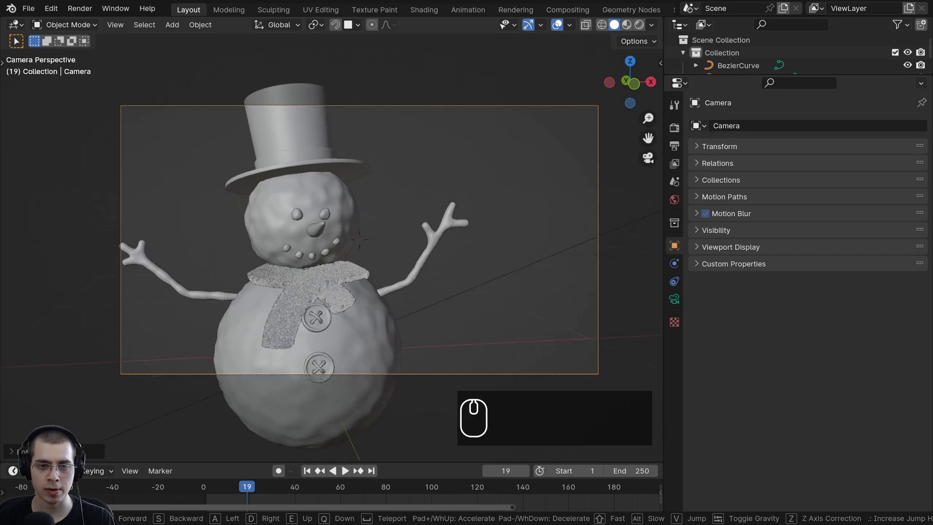
pyautogui.write('sawdsawd')
pyautogui.press('Left')
pyautogui.press('Down')
pyautogui.press('Right')
pyautogui.press('Up')
pyautogui.press('a')
pyautogui.press('s')
pyautogui.press('w')
pyautogui.press('w')
pyautogui.press('d')
pyautogui.press('s')
pyautogui.press('d')
pyautogui.write('wwdsdwdsdwwsdwwsw')
pyautogui.press('s')
pyautogui.write('wswsa')
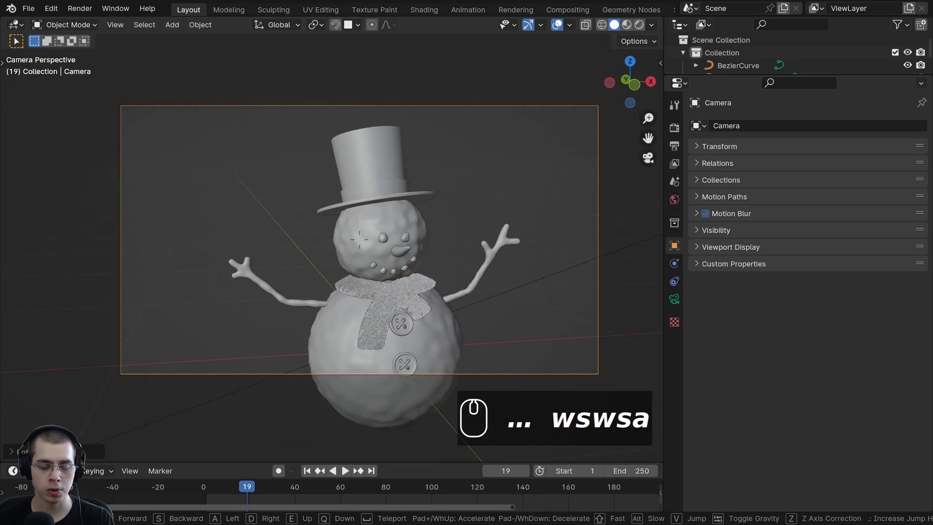
pyautogui.press('s')
pyautogui.press('s')
pyautogui.press('s')
pyautogui.scroll(-3)
pyautogui.scroll(3)
pyautogui.press('s')
pyautogui.press('s')
pyautogui.press('s')
pyautogui.press('w')
pyautogui.press('w')
pyautogui.press('w')
pyautogui.scroll(-3)
pyautogui.scroll(3)
pyautogui.press('s')
pyautogui.press('s')
pyautogui.press('s')
pyautogui.write('SSSSSWwwwwsss')
pyautogui.middleClick(454, 271)
pyautogui.click(454, 271)
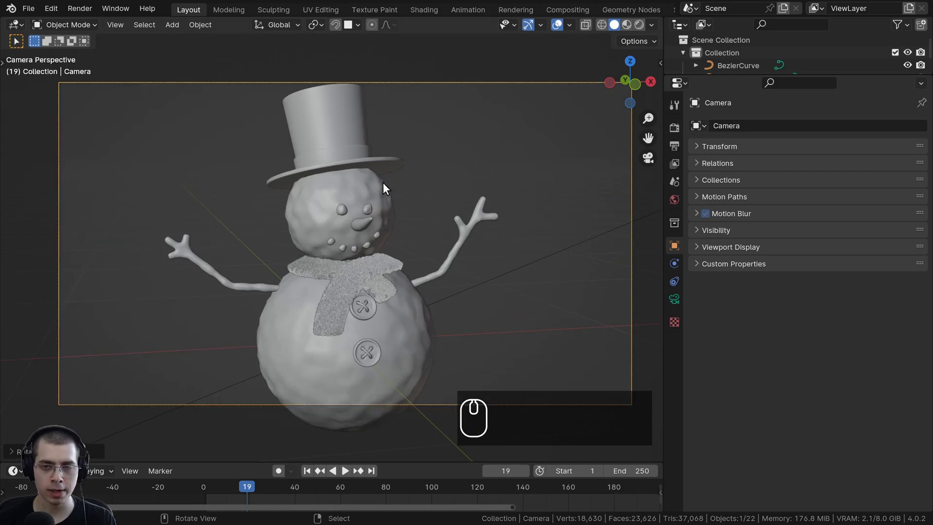
# Step: Enable Lock Camera to View in the sidebar's View settings
pyautogui.press('n')
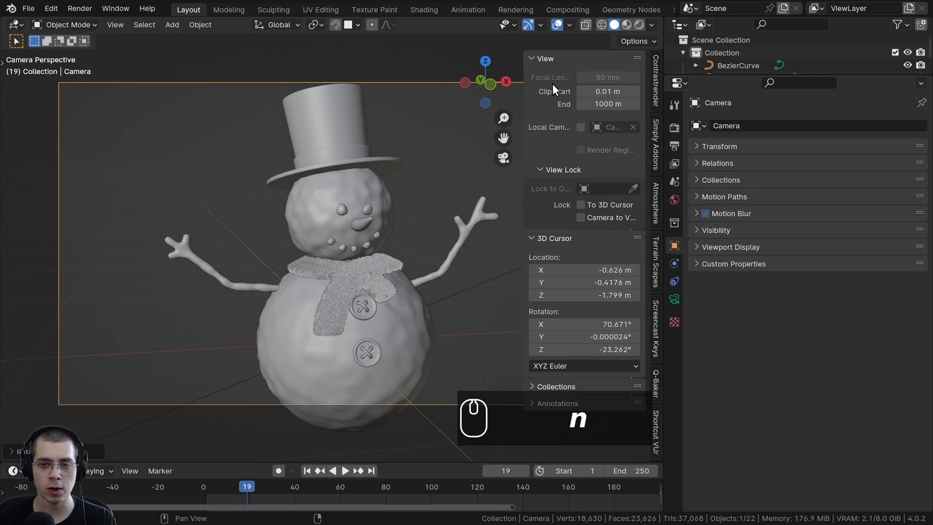
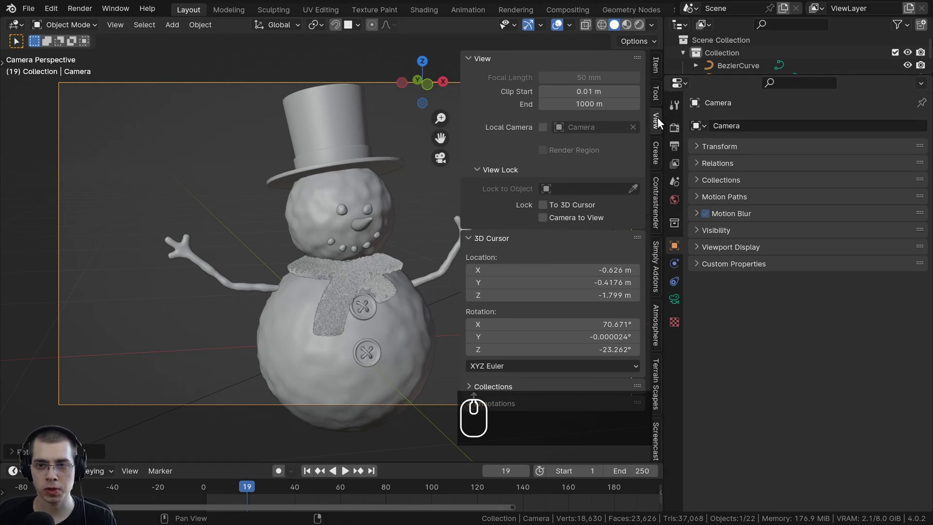
pyautogui.click(658, 119)
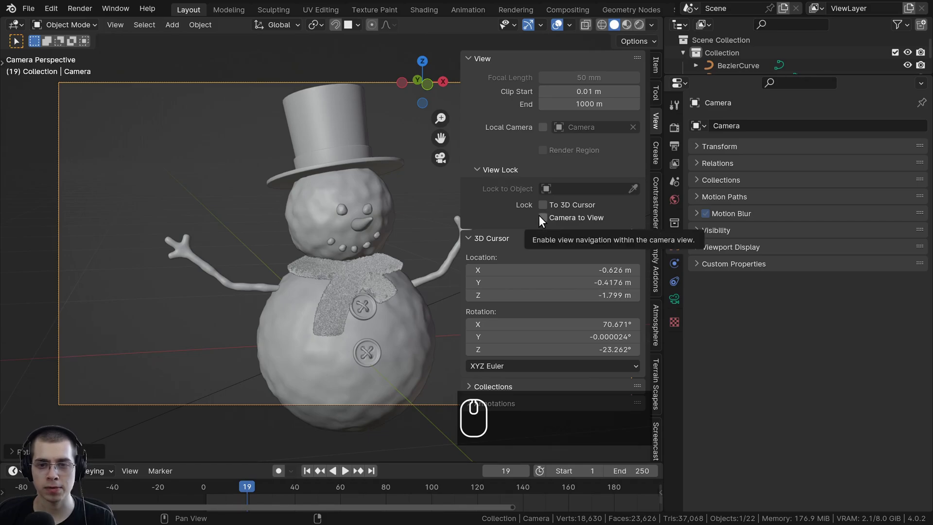
pyautogui.click(543, 220)
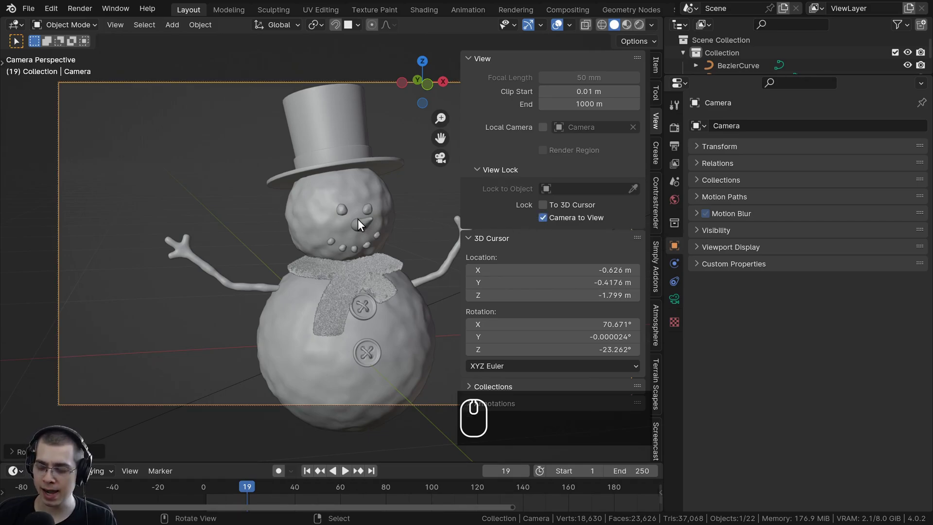
pyautogui.scroll(-3)
pyautogui.scroll(3)
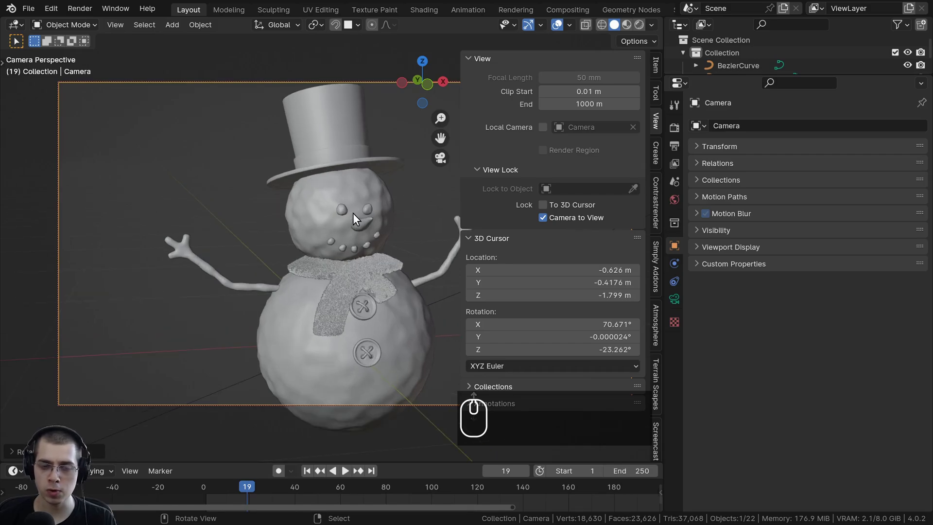
pyautogui.scroll(-3)
pyautogui.scroll(3)
pyautogui.scroll(3)
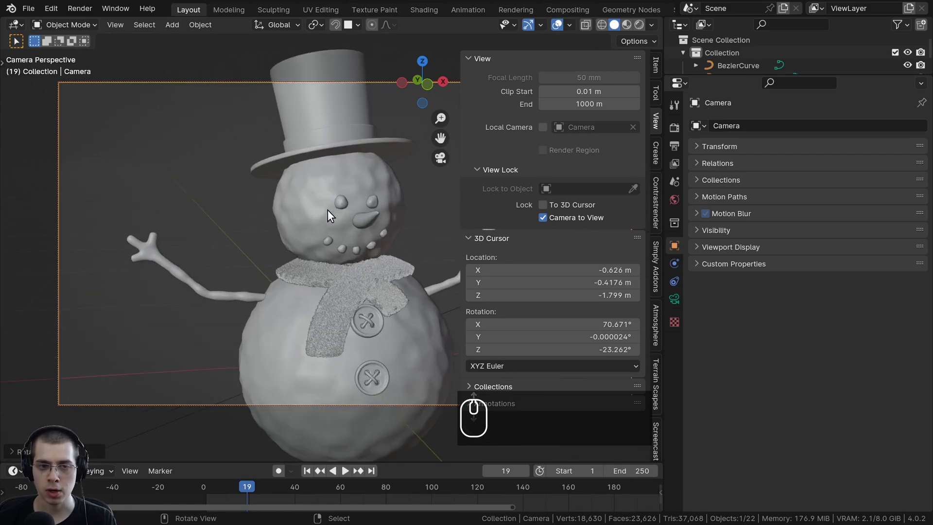
# Step: Orbit the locked camera around the snowman to reframe the shot
pyautogui.moveTo(341, 208); pyautogui.dragTo(329, 215)
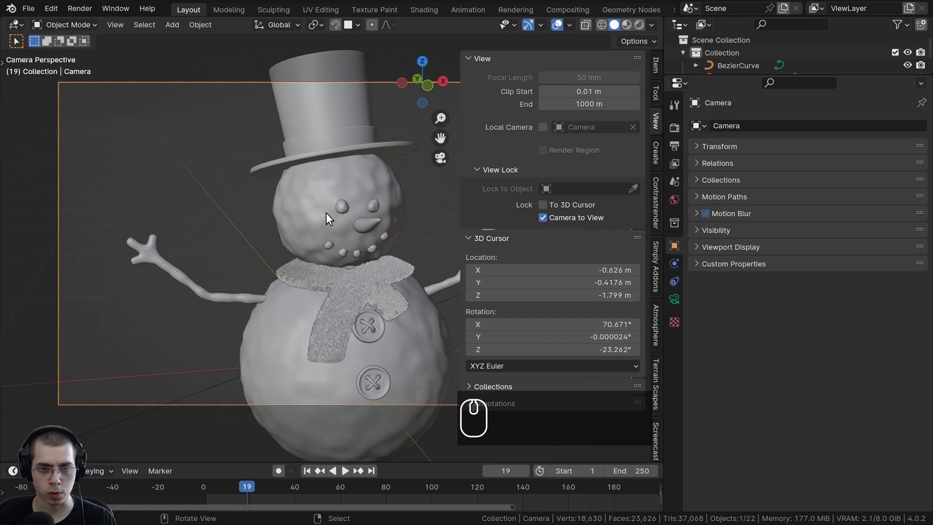
pyautogui.moveTo(337, 196); pyautogui.dragTo(353, 202)
pyautogui.moveTo(355, 183); pyautogui.dragTo(636, 186)
pyautogui.doubleClick(565, 221)
pyautogui.moveTo(402, 227); pyautogui.dragTo(422, 262)
# Step: Exit the camera view and orbit to see the camera aimed at the snowman from outside
pyautogui.press('KP_0')
pyautogui.scroll(3)
pyautogui.press('KP_0')
pyautogui.press('KP_0')
pyautogui.moveTo(363, 253); pyautogui.dragTo(402, 255)
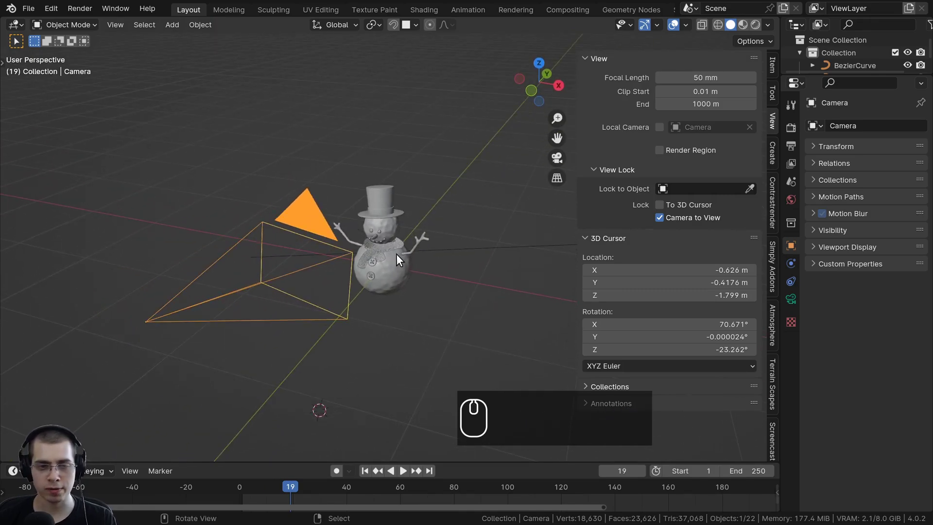
# Step: Reframe through the camera, then untick Camera to View so navigation stops moving it
pyautogui.press('KP_0')
pyautogui.middleClick(416, 253)
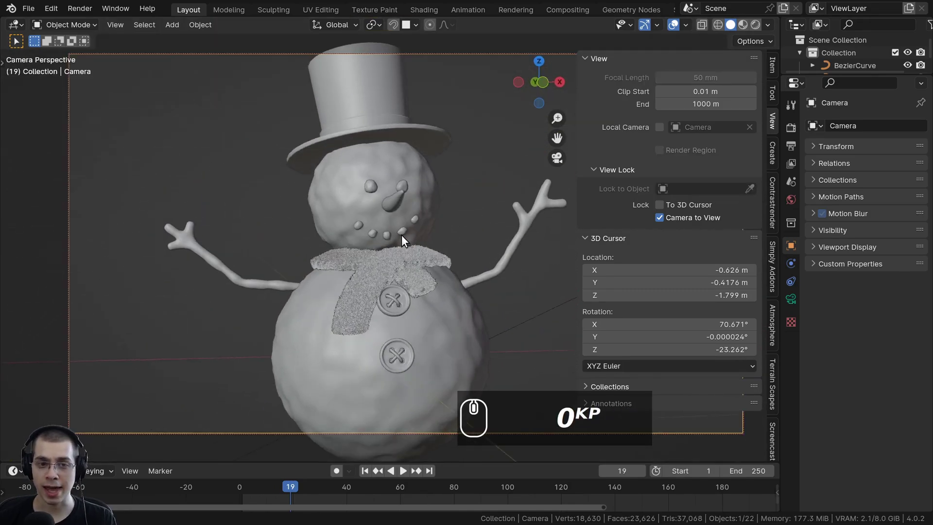
pyautogui.moveTo(404, 228); pyautogui.dragTo(413, 220)
pyautogui.scroll(3)
pyautogui.scroll(-3)
pyautogui.moveTo(403, 232); pyautogui.dragTo(433, 236)
pyautogui.scroll(3)
pyautogui.moveTo(430, 237); pyautogui.dragTo(427, 206)
pyautogui.moveTo(429, 207); pyautogui.dragTo(580, 281)
pyautogui.moveTo(495, 251); pyautogui.dragTo(660, 220)
pyautogui.click(660, 220)
pyautogui.scroll(-3)
# Step: Select the camera, step back to see its whole frame and hide the sidebar
pyautogui.click(383, 221)
pyautogui.scroll(3)
pyautogui.moveTo(352, 212); pyautogui.dragTo(363, 222)
pyautogui.scroll(-3)
pyautogui.scroll(3)
pyautogui.moveTo(372, 205); pyautogui.dragTo(500, 97)
pyautogui.scroll(-3)
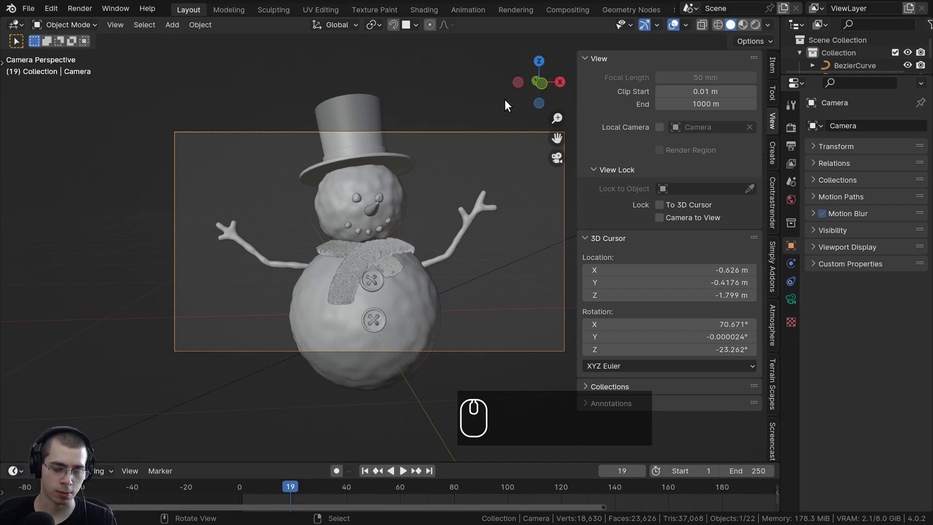
pyautogui.press('n')
# Step: Rotate and dolly the camera (R R, G Z) so the snowman sits centred in frame
pyautogui.moveTo(646, 30); pyautogui.dragTo(474, 206)
pyautogui.moveTo(480, 200); pyautogui.dragTo(506, 183)
pyautogui.scroll(3)
pyautogui.write('zrrgzzg')
pyautogui.press('r')
pyautogui.press('r')
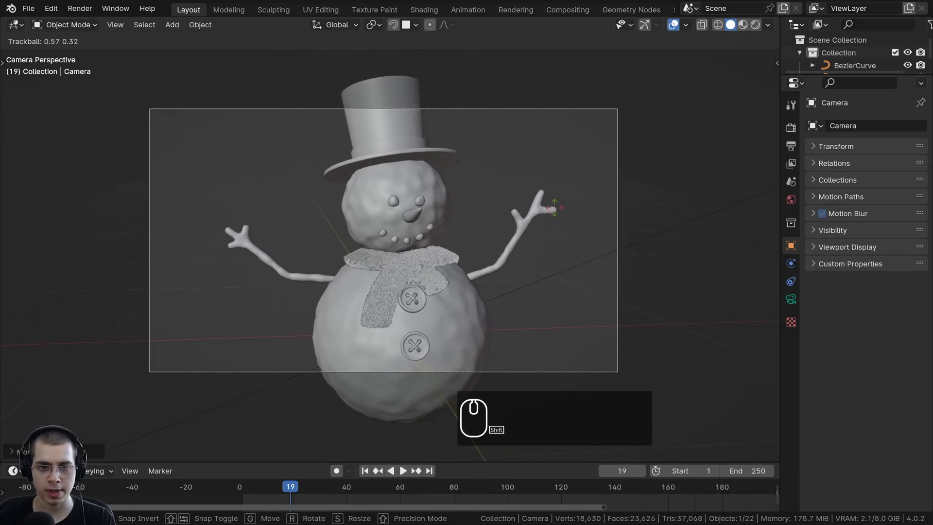
pyautogui.click(554, 203)
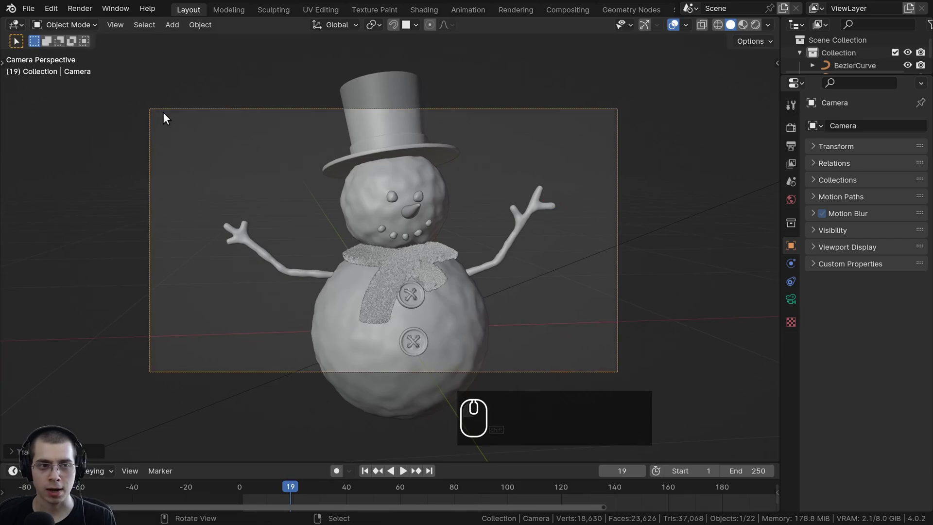
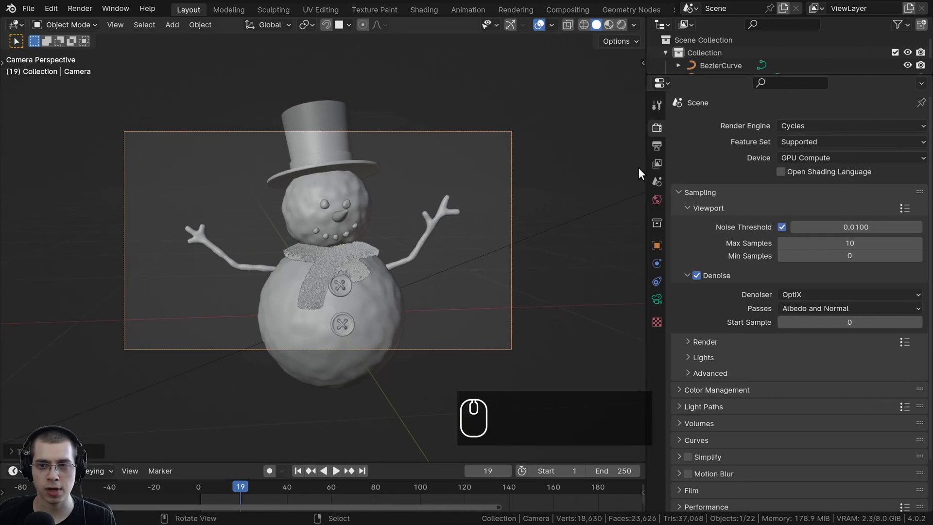
# Step: Set Resolution Y to 1920 px for a square 1920×1920 camera frame around the snowman
pyautogui.moveTo(659, 150); pyautogui.dragTo(661, 153)
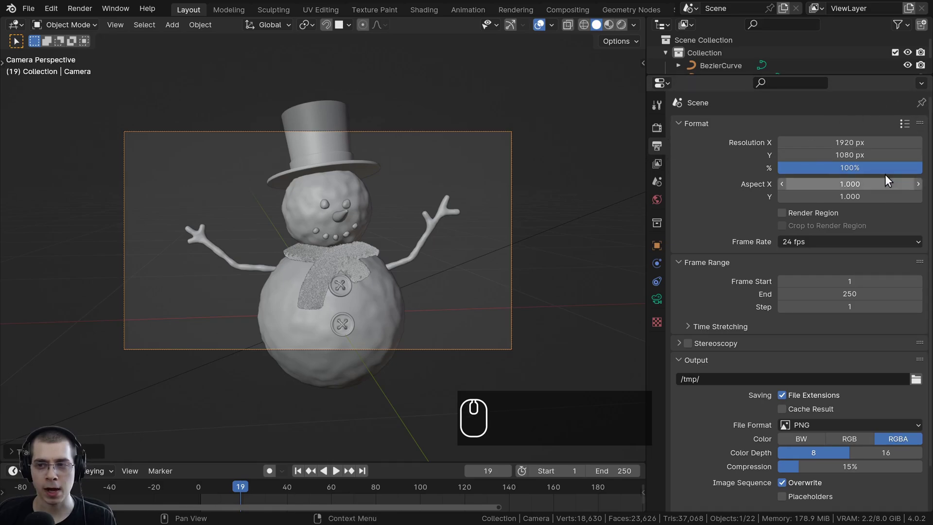
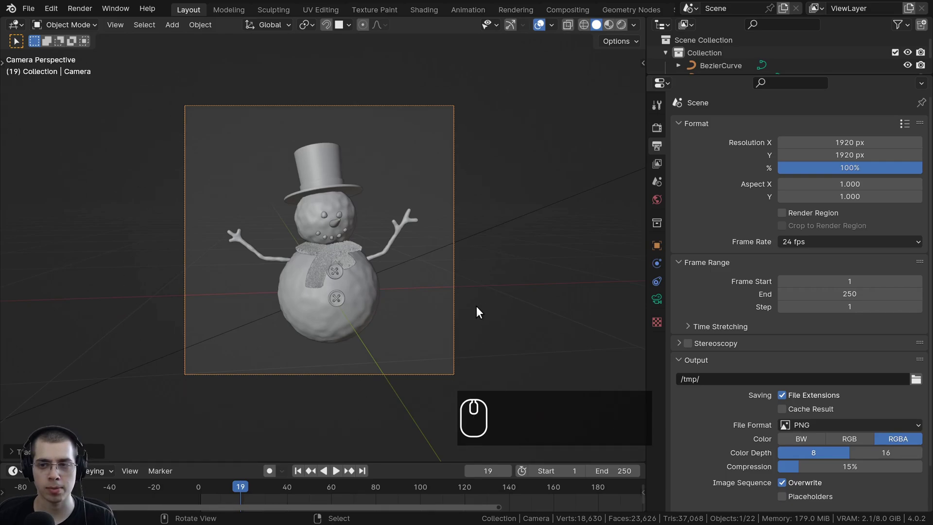
pyautogui.scroll(3)
pyautogui.scroll(-3)
pyautogui.scroll(3)
pyautogui.click(482, 2)
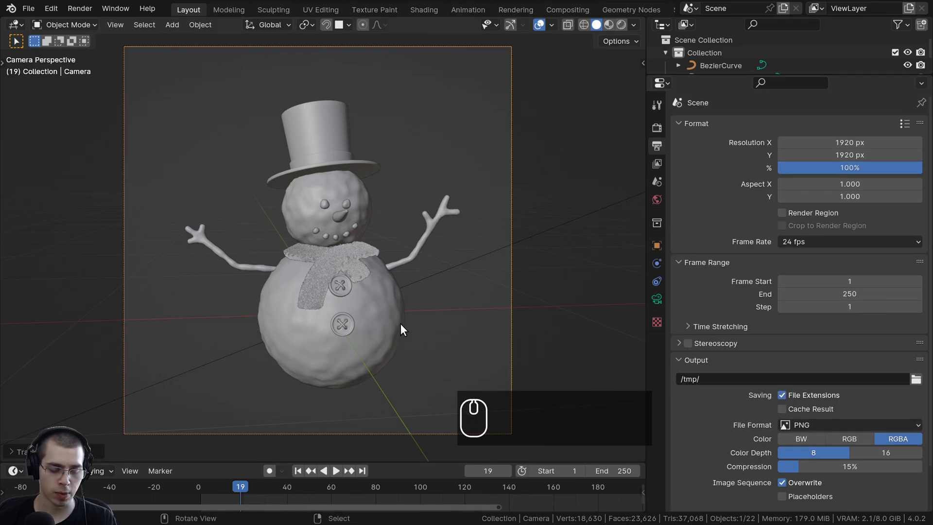
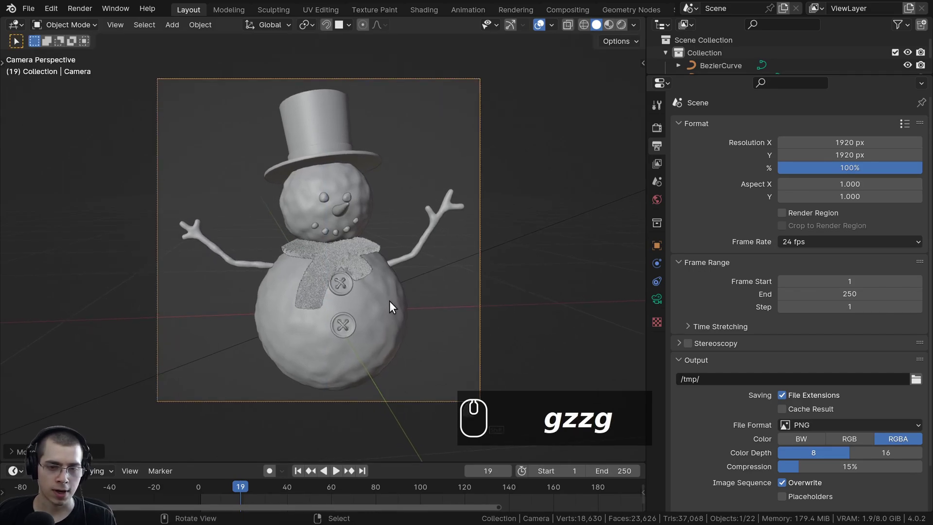
# Step: Switch the viewport to Rendered shading to preview the textured snowman against the snowy backdrop
pyautogui.press('z')
pyautogui.press('z')
pyautogui.write('zzzzzzzz')
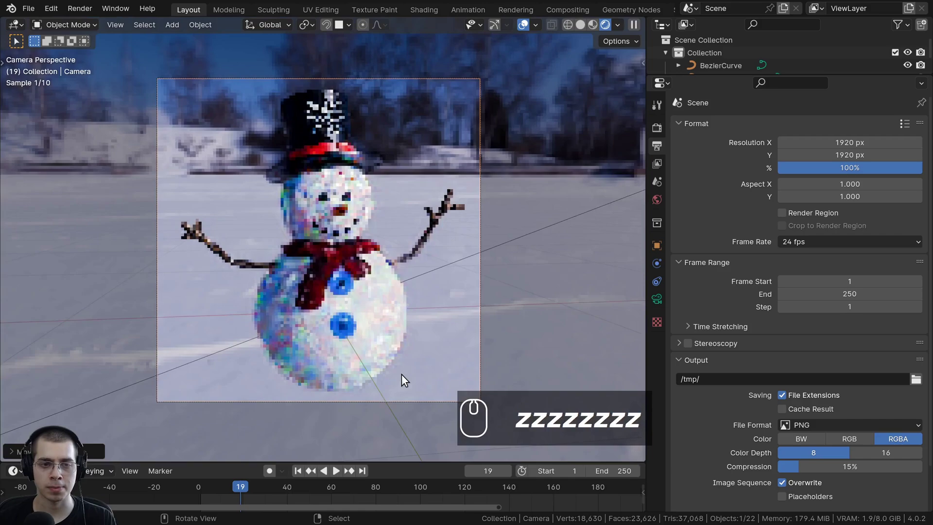
pyautogui.moveTo(499, 179); pyautogui.dragTo(78, 117)
pyautogui.scroll(-3)
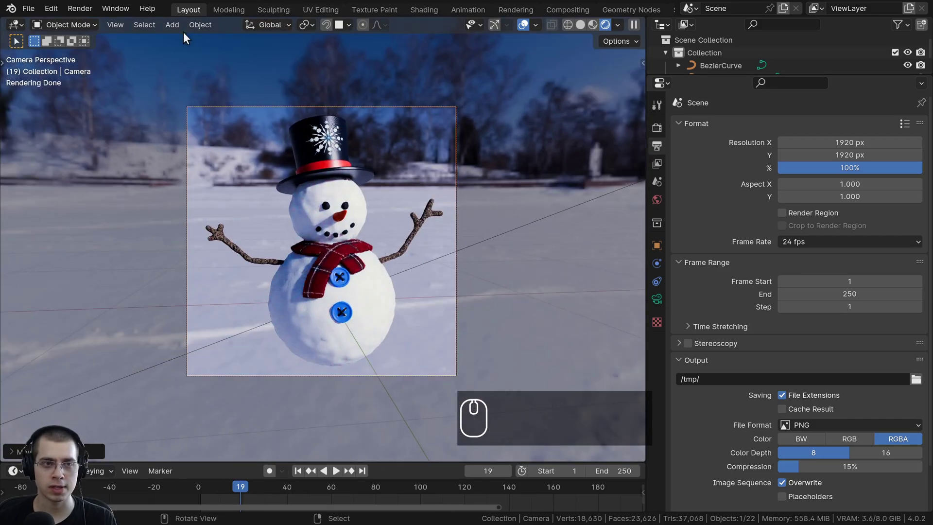
pyautogui.scroll(3)
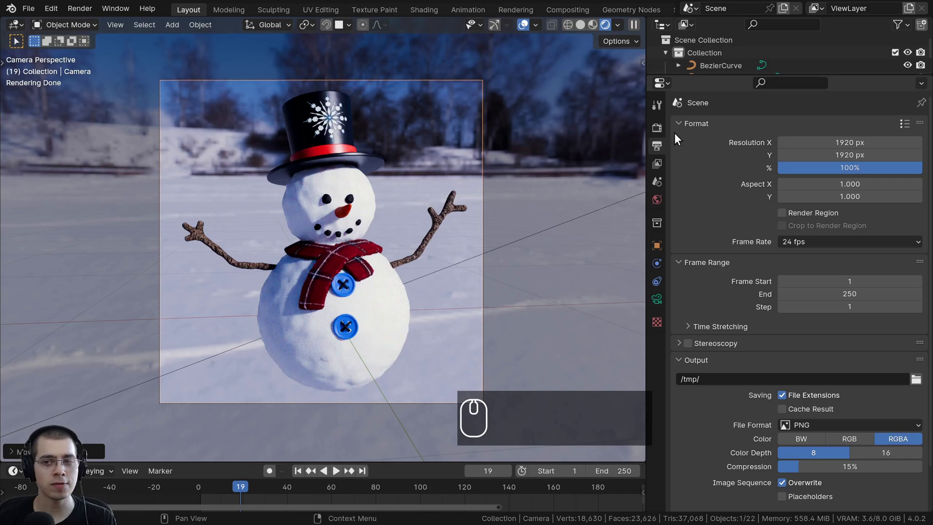
# Step: Keep Cycles as the render engine in Render Properties and zoom in on the camera frame
pyautogui.click(659, 134)
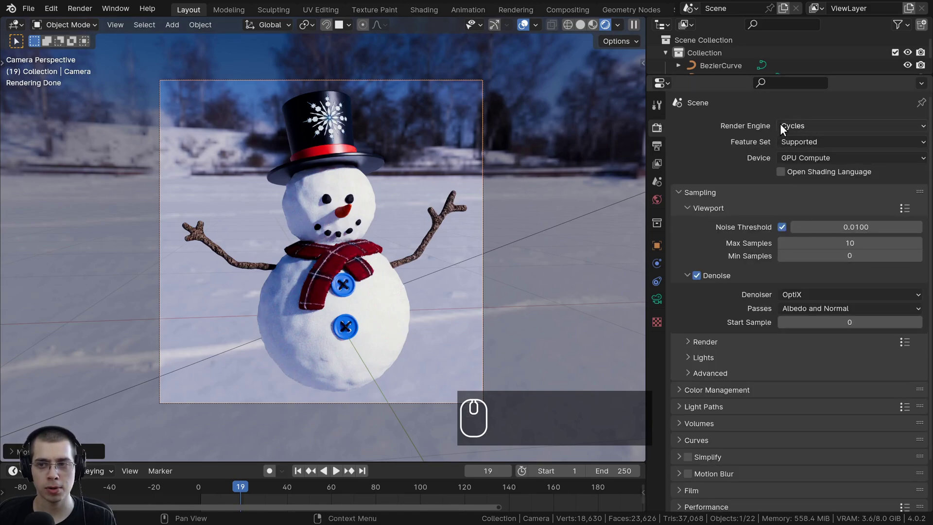
pyautogui.click(795, 128)
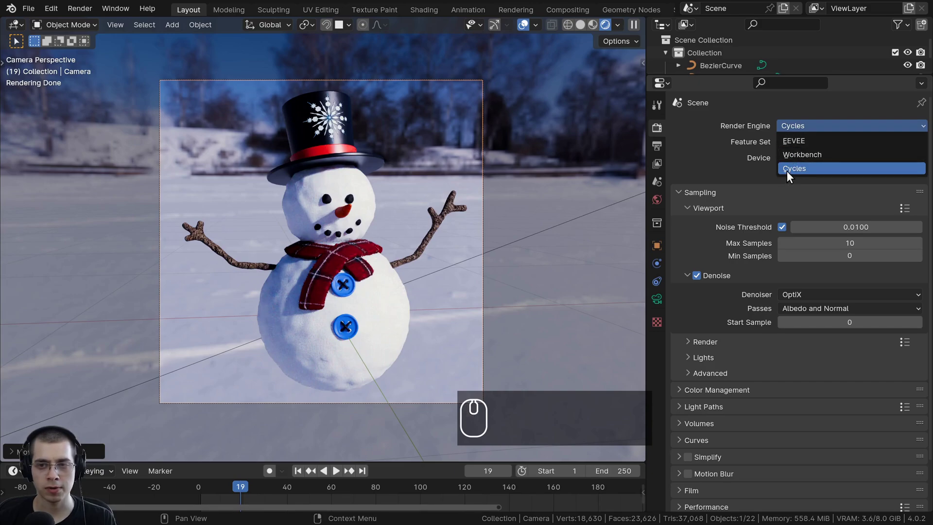
pyautogui.click(790, 175)
pyautogui.click(666, 137)
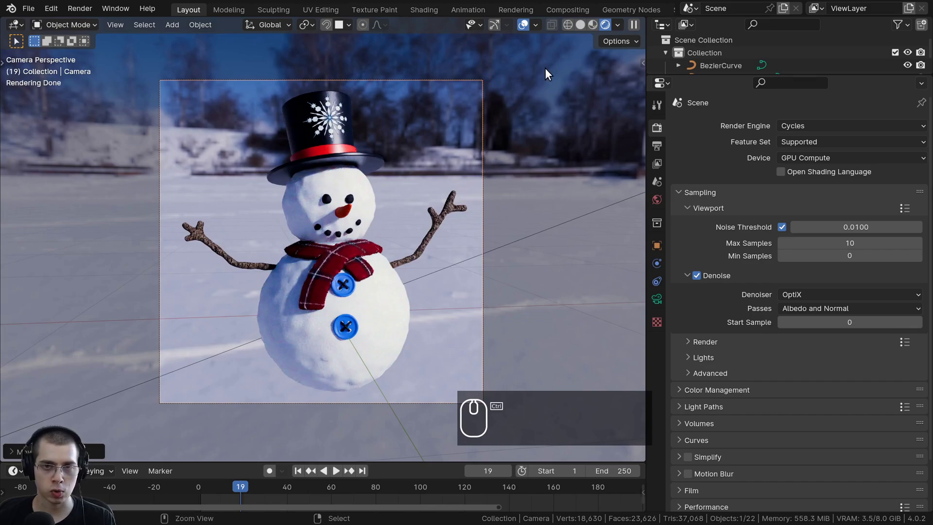
pyautogui.press('ctrl+b')
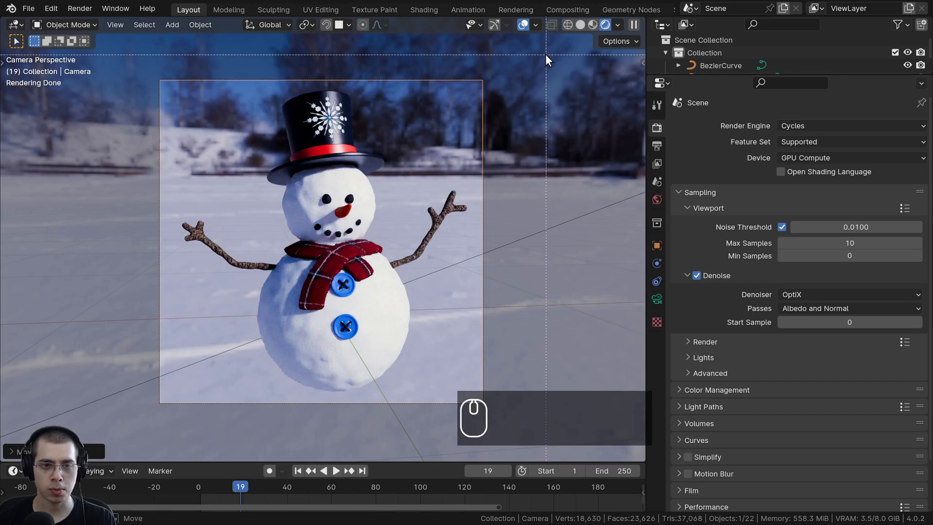
pyautogui.moveTo(548, 57); pyautogui.dragTo(122, 442)
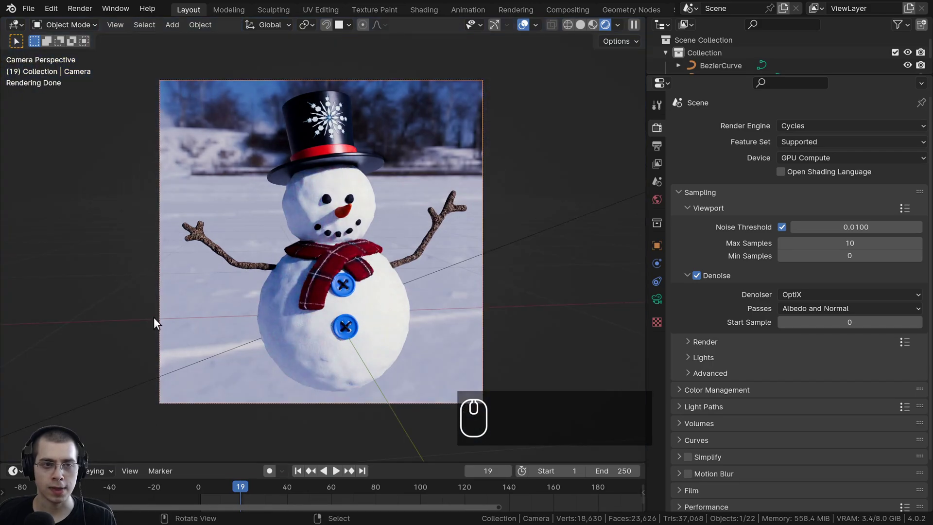
# Step: Dolly the camera closer to the snowman along its local Z axis
pyautogui.scroll(-3)
pyautogui.scroll(3)
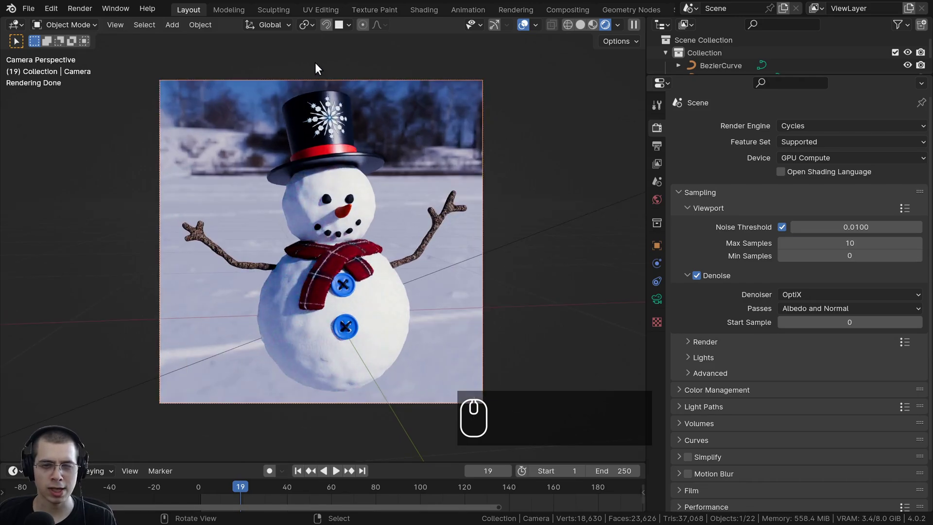
pyautogui.scroll(-3)
pyautogui.middleClick(490, 197)
pyautogui.scroll(3)
pyautogui.middleClick(499, 348)
pyautogui.scroll(3)
pyautogui.moveTo(532, 269); pyautogui.dragTo(540, 147)
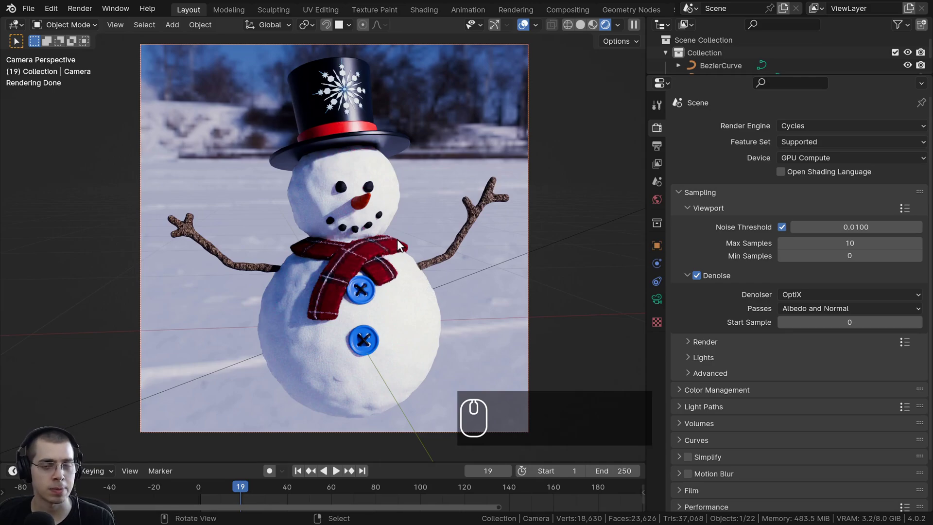
pyautogui.scroll(-3)
pyautogui.press('z')
pyautogui.press('z')
pyautogui.press('z')
pyautogui.press('z')
pyautogui.press('z')
# Step: Nudge the camera further in so the snowman fills more of the square frame
pyautogui.middleClick(409, 263)
pyautogui.scroll(3)
pyautogui.write('zzzzzzz')
pyautogui.scroll(-3)
pyautogui.moveTo(295, 210); pyautogui.dragTo(302, 106)
pyautogui.middleClick(511, 104)
pyautogui.scroll(-3)
pyautogui.middleClick(301, 330)
pyautogui.press('BackSpace')
pyautogui.moveTo(580, 200); pyautogui.dragTo(519, 87)
pyautogui.press('a')
pyautogui.middleClick(518, 87)
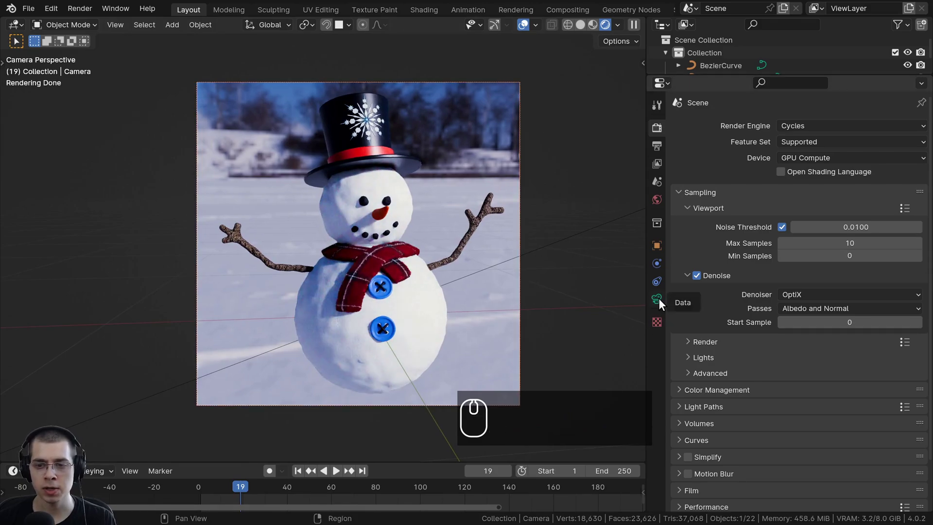
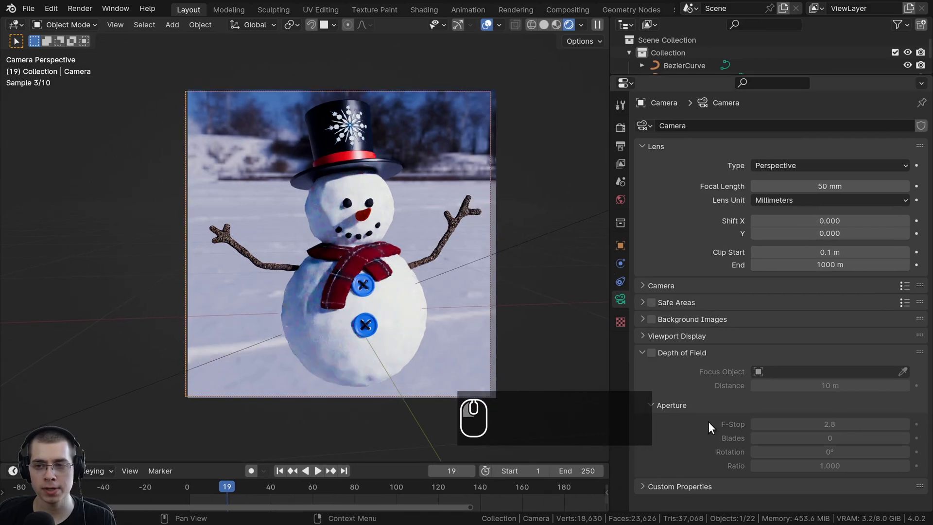
# Step: Switch the camera lens to Orthographic with orthographic scale 6
pyautogui.moveTo(777, 173); pyautogui.dragTo(781, 172)
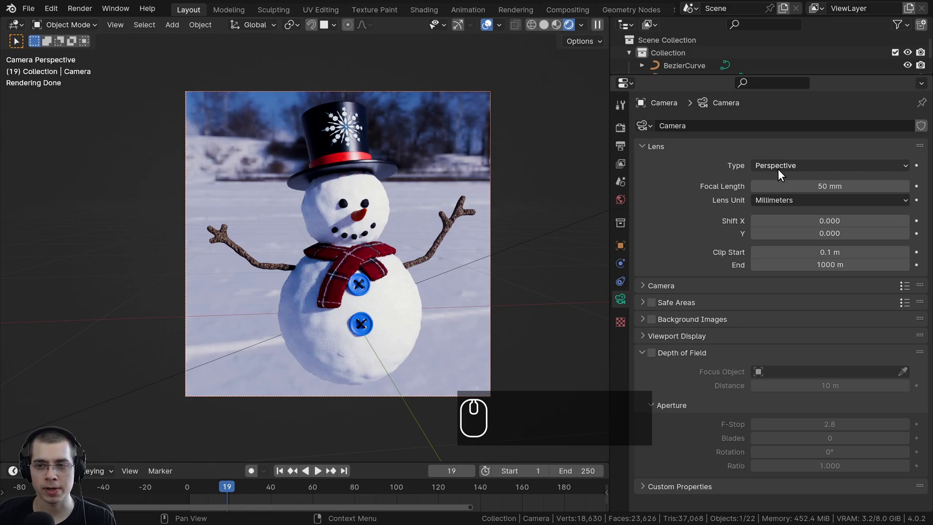
pyautogui.moveTo(777, 167); pyautogui.dragTo(276, 242)
pyautogui.scroll(3)
pyautogui.scroll(-3)
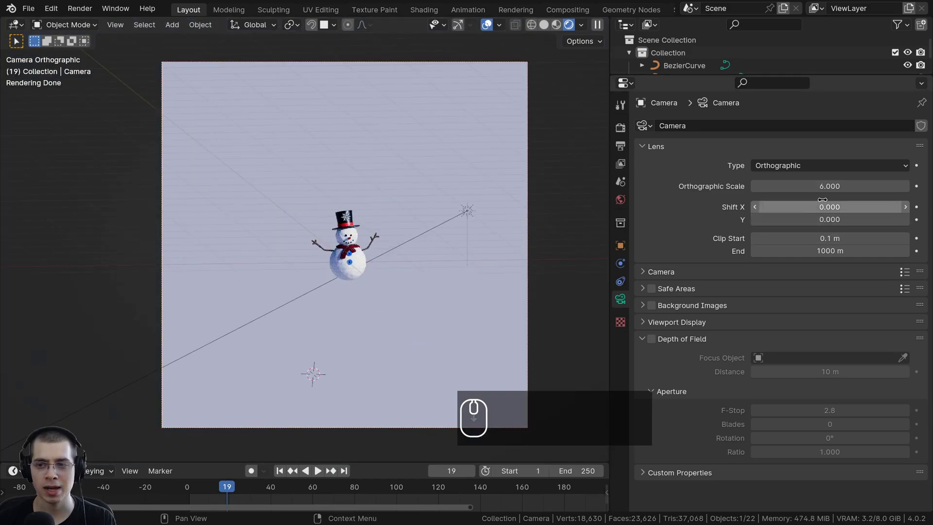
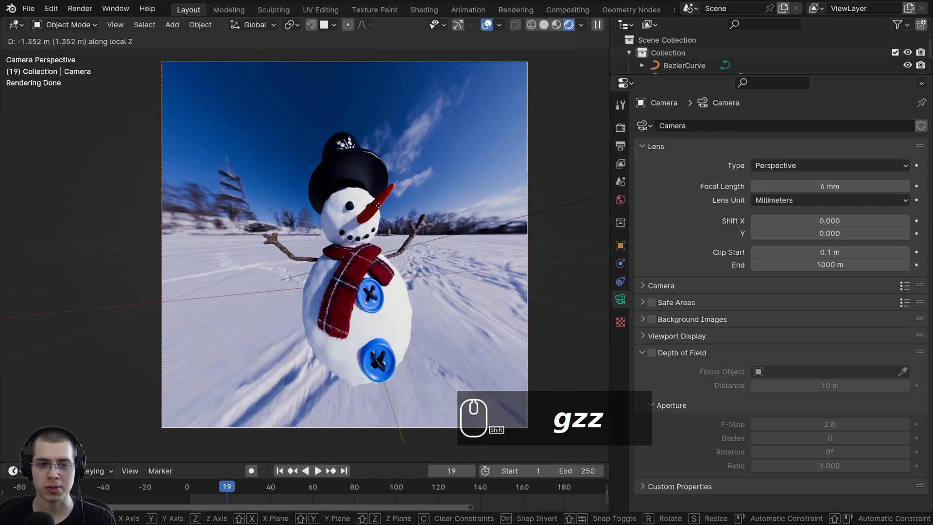
# Step: Undo the lens change and switch the camera to a Panoramic fisheye lens, viewing through it
pyautogui.moveTo(384, 209); pyautogui.dragTo(680, 240)
pyautogui.press('ctrl+z')
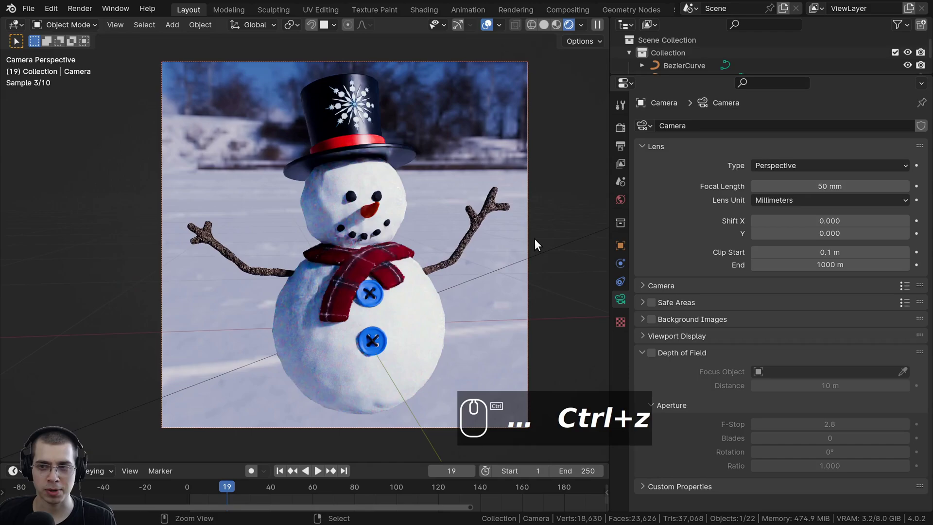
pyautogui.moveTo(783, 170); pyautogui.dragTo(350, 326)
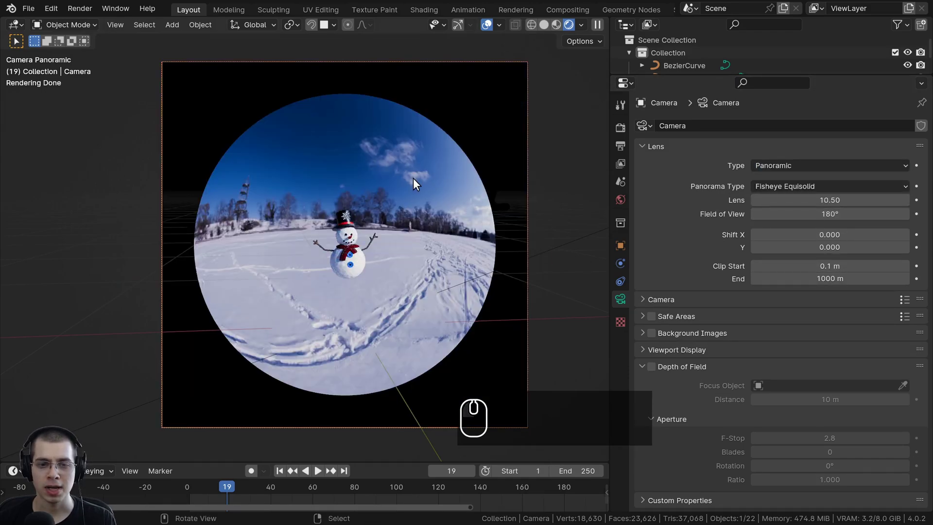
pyautogui.moveTo(466, 194); pyautogui.dragTo(459, 194)
pyautogui.press('KP_0')
# Step: Try the Equirectangular panorama projection, then return the lens to Perspective at 50 mm
pyautogui.click(790, 188)
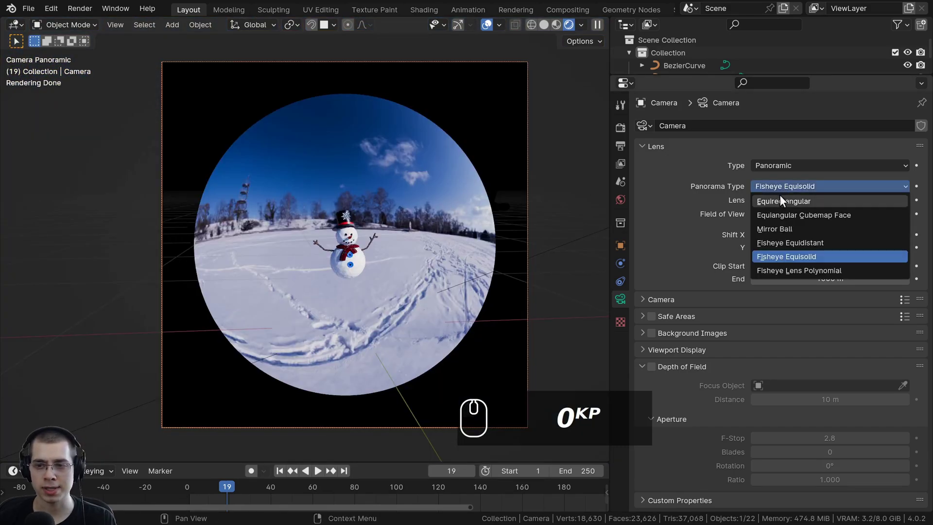
pyautogui.moveTo(771, 206); pyautogui.dragTo(436, 439)
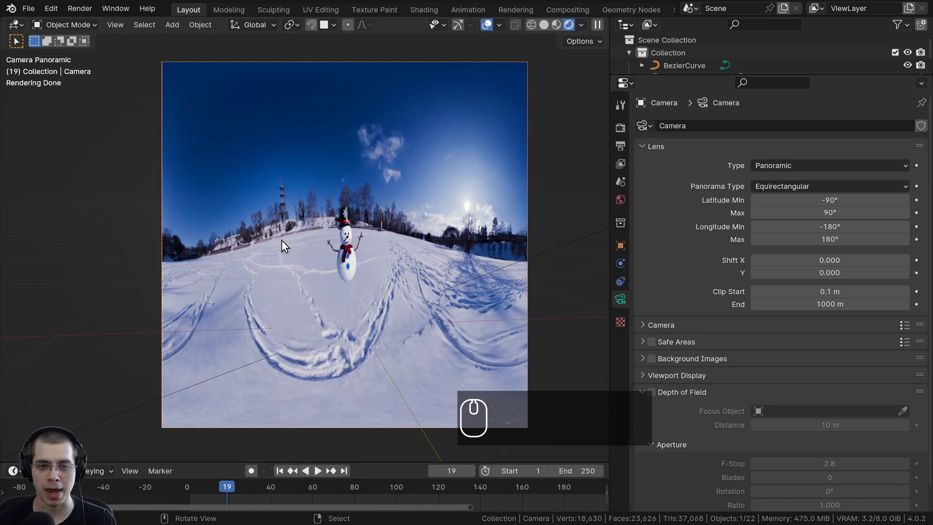
pyautogui.moveTo(311, 247); pyautogui.dragTo(521, 232)
pyautogui.press('KP_0')
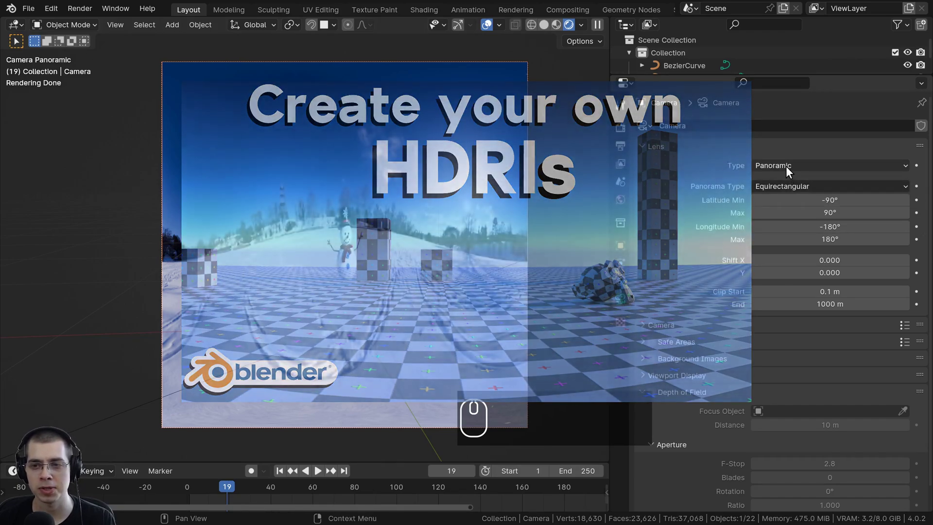
pyautogui.click(789, 171)
pyautogui.click(794, 184)
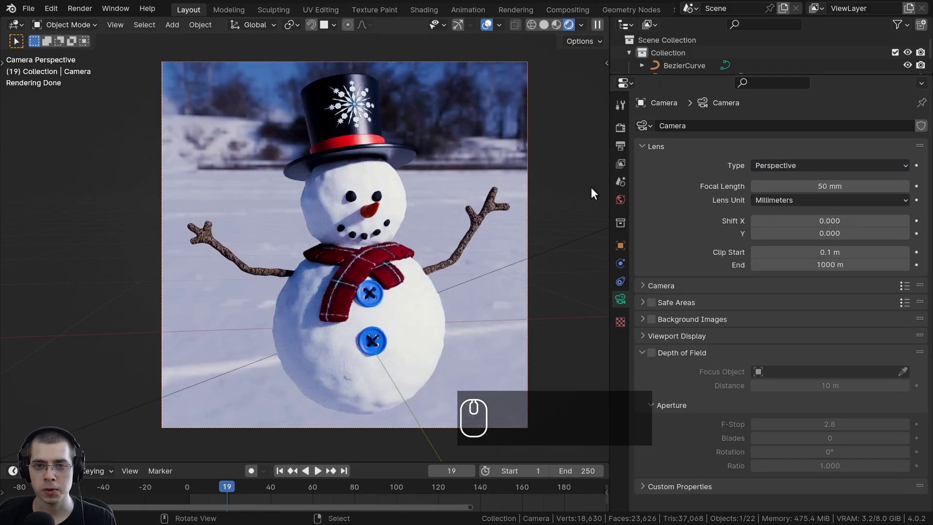
# Step: Set the camera's Passepartout to 0.5 in Viewport Display
pyautogui.click(643, 336)
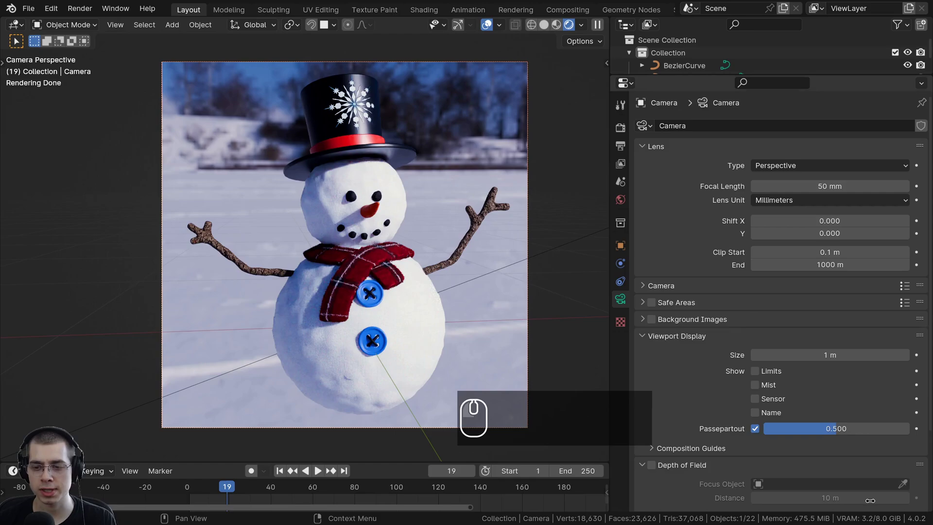
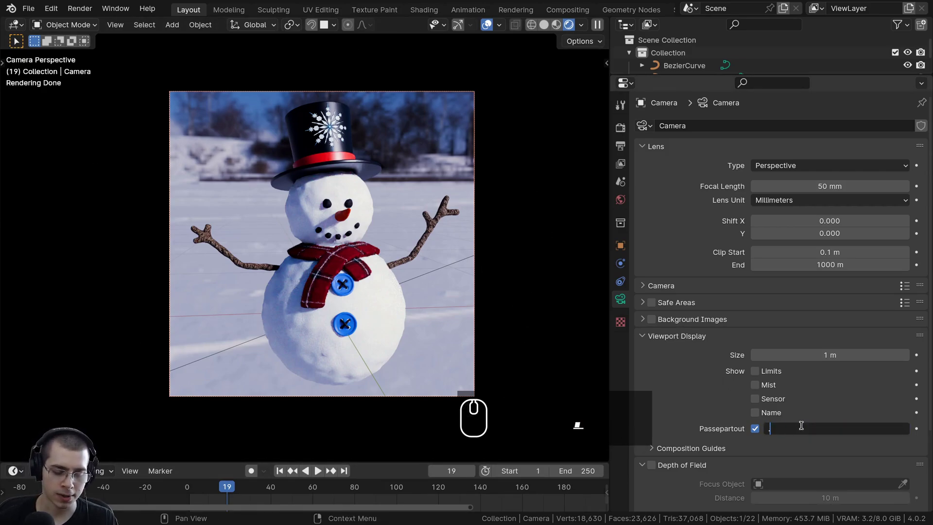
pyautogui.write('.5')
pyautogui.press('Return')
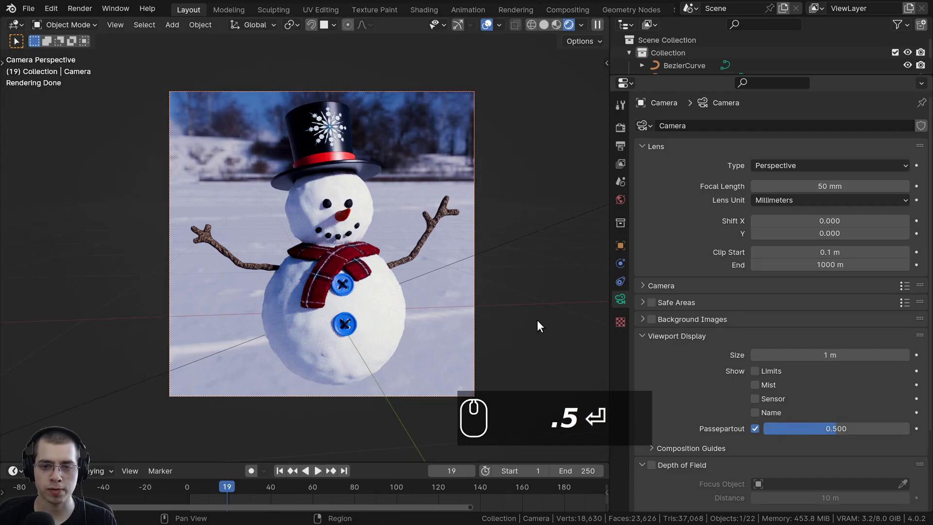
pyautogui.moveTo(495, 292); pyautogui.dragTo(681, 359)
pyautogui.scroll(-3)
pyautogui.moveTo(654, 373); pyautogui.dragTo(670, 371)
pyautogui.scroll(-3)
# Step: Browse the Composition Guides options and collapse the panel again
pyautogui.click(759, 412)
pyautogui.moveTo(759, 411); pyautogui.dragTo(759, 393)
pyautogui.click(758, 368)
pyautogui.moveTo(758, 369); pyautogui.dragTo(759, 416)
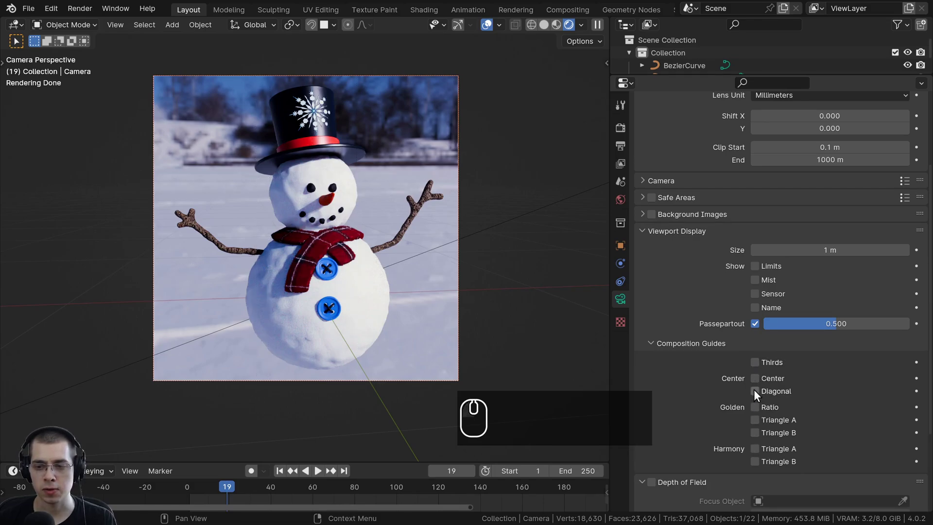
pyautogui.click(758, 383)
pyautogui.scroll(3)
pyautogui.scroll(3)
pyautogui.scroll(-3)
pyautogui.middleClick(441, 213)
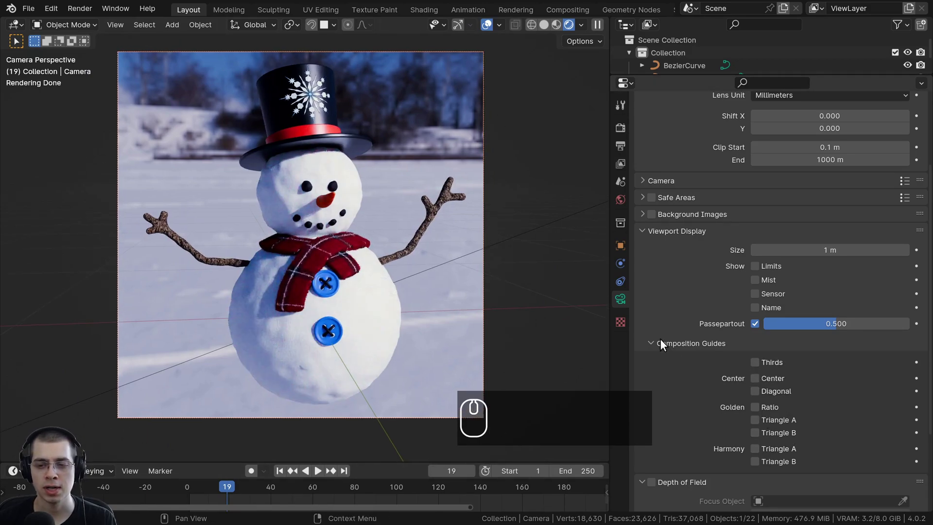
pyautogui.click(653, 344)
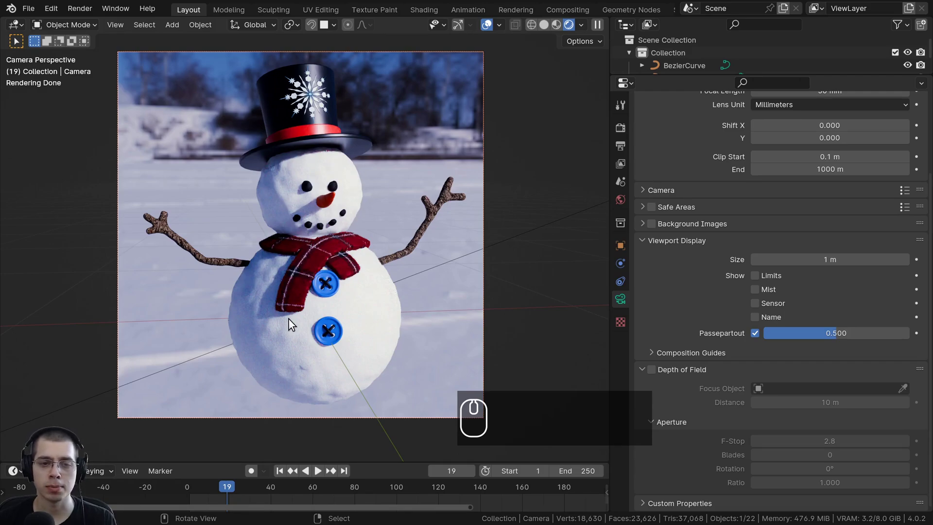
# Step: Enable Depth of Field on the camera
pyautogui.moveTo(302, 287); pyautogui.dragTo(307, 308)
pyautogui.scroll(3)
pyautogui.scroll(-3)
pyautogui.moveTo(321, 221); pyautogui.dragTo(733, 410)
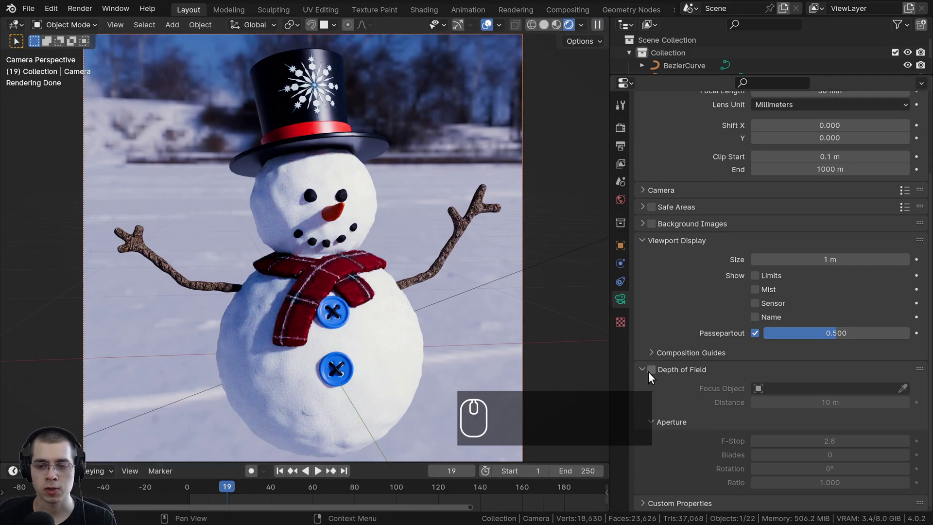
pyautogui.click(652, 376)
pyautogui.click(322, 360)
pyautogui.middleClick(322, 360)
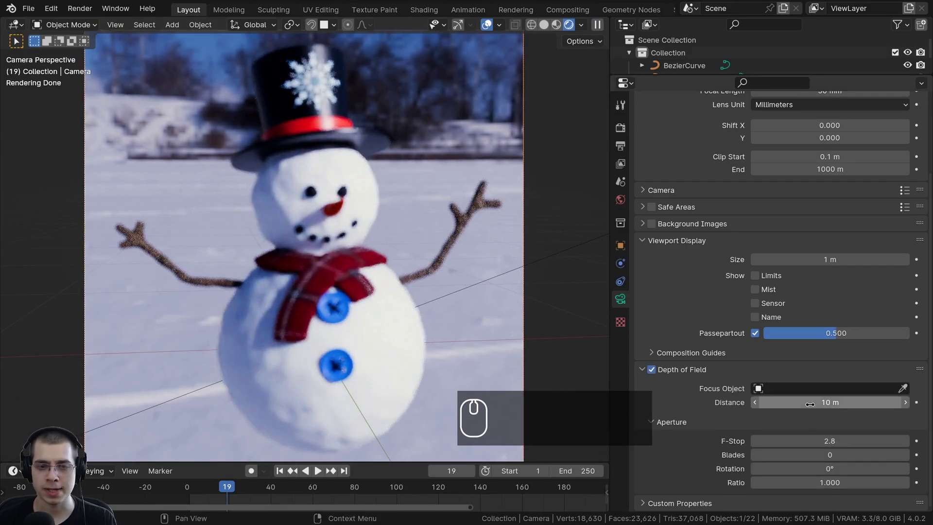
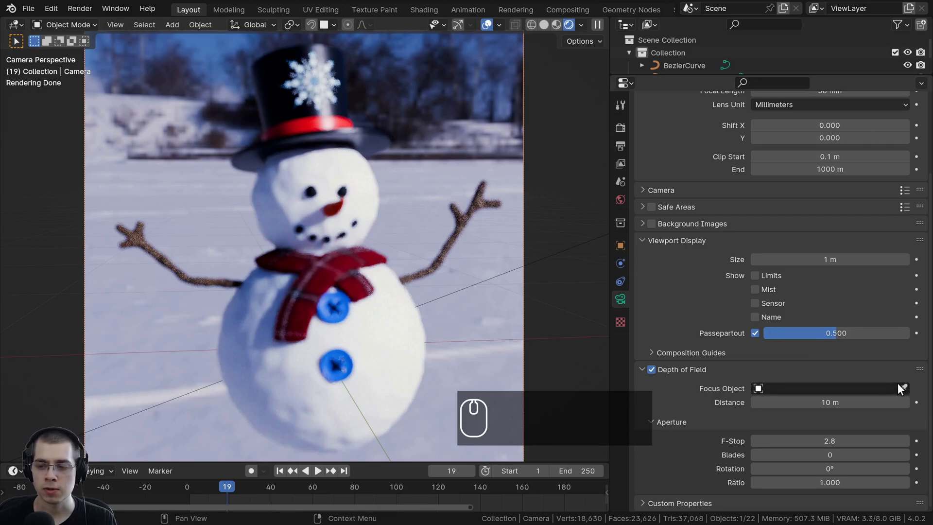
# Step: Pick the snowman's eye sphere as the Focus Object with the eyedropper
pyautogui.click(907, 394)
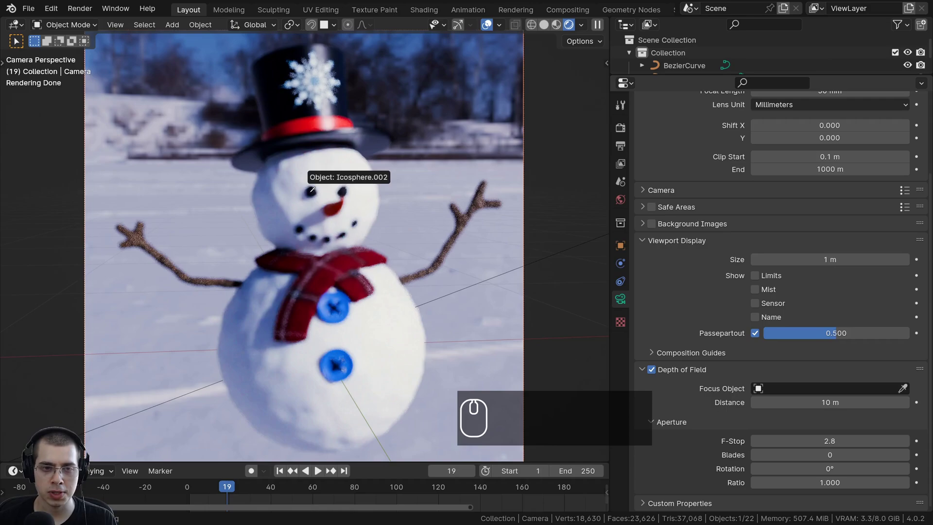
pyautogui.click(313, 197)
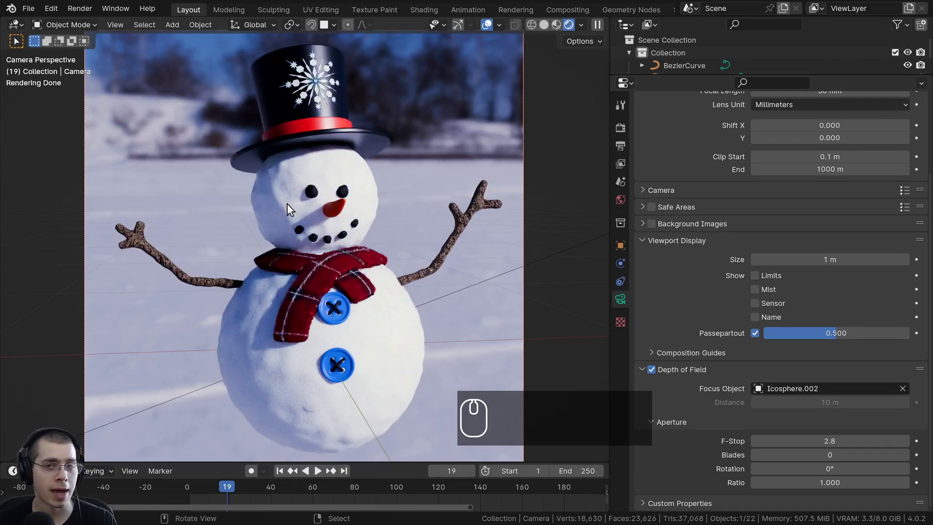
pyautogui.moveTo(327, 232); pyautogui.dragTo(378, 335)
pyautogui.scroll(3)
pyautogui.middleClick(337, 240)
pyautogui.middleClick(225, 51)
# Step: Inspect the focus blur on the scarf, buttons and background and raise the F-Stop to 4.0
pyautogui.moveTo(304, 181); pyautogui.dragTo(307, 401)
pyautogui.scroll(3)
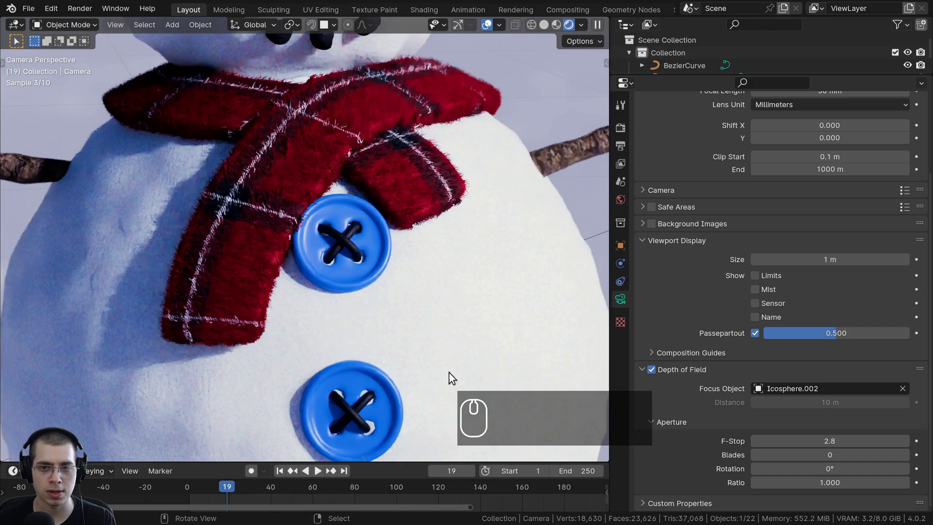
pyautogui.scroll(-3)
pyautogui.middleClick(331, 111)
pyautogui.moveTo(288, 182); pyautogui.dragTo(284, 189)
pyautogui.scroll(3)
pyautogui.moveTo(425, 179); pyautogui.dragTo(357, 159)
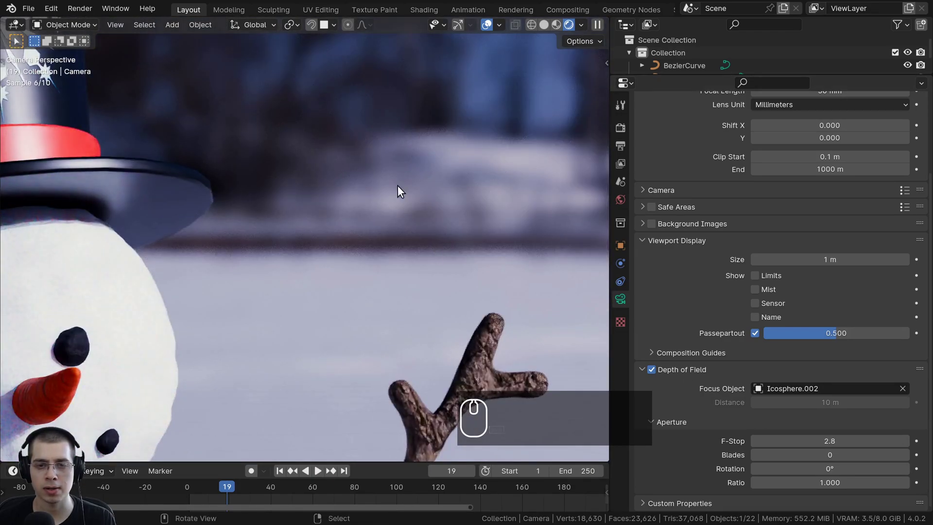
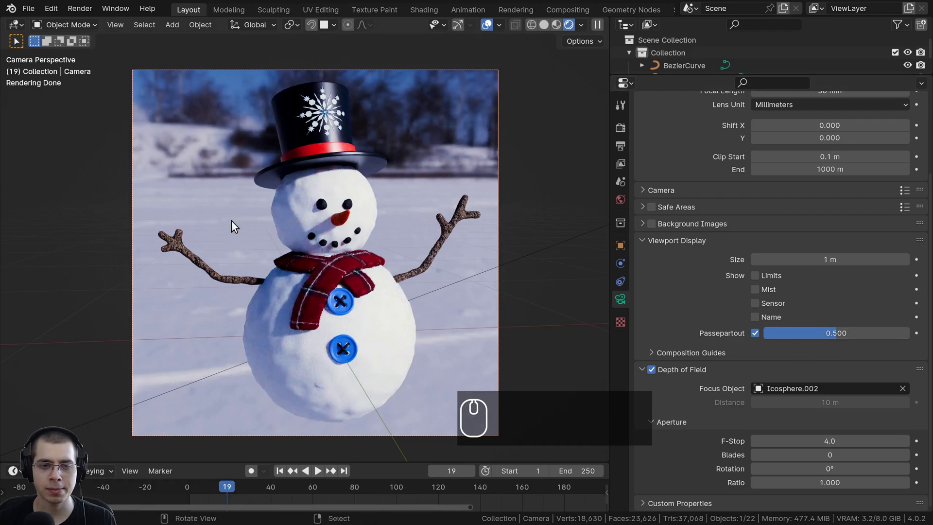
pyautogui.middleClick(422, 218)
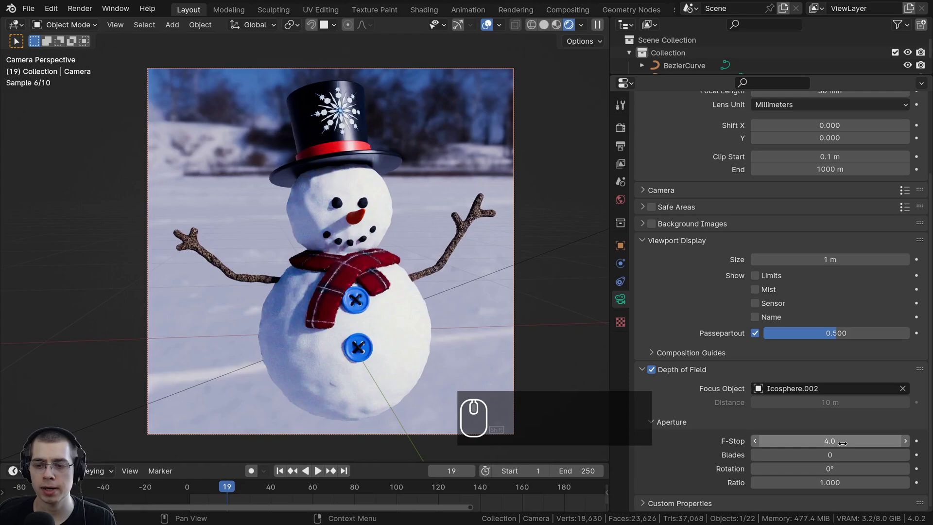
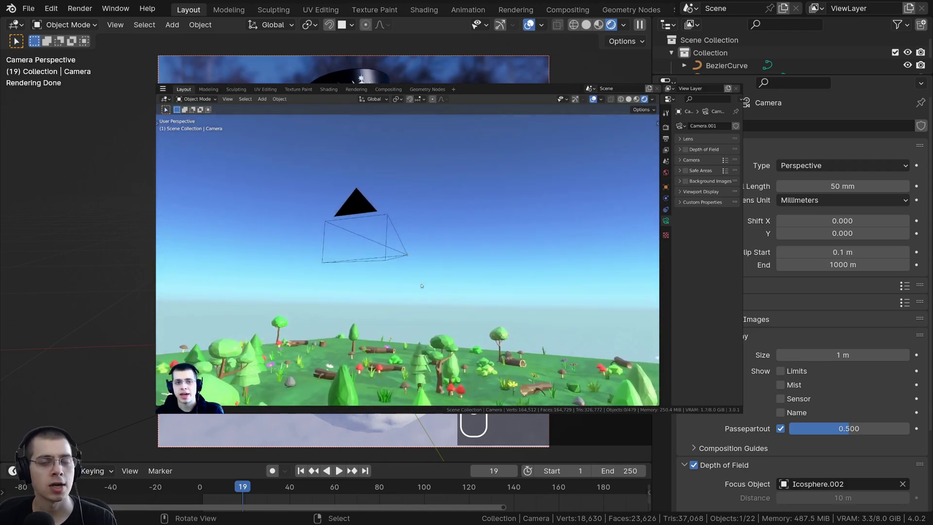
# Step: Switch the viewport from rendered preview to Solid shading, viewed through the camera
pyautogui.press('KP_0')
pyautogui.press('r')
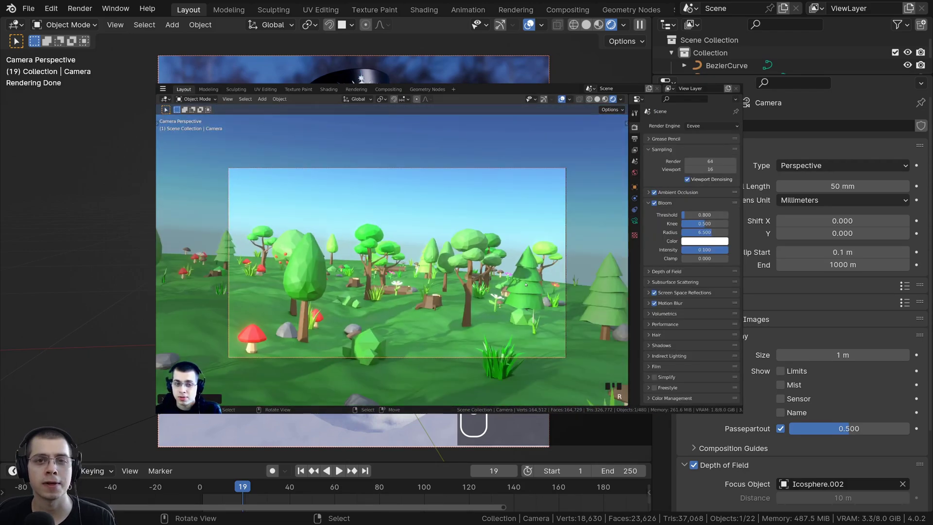
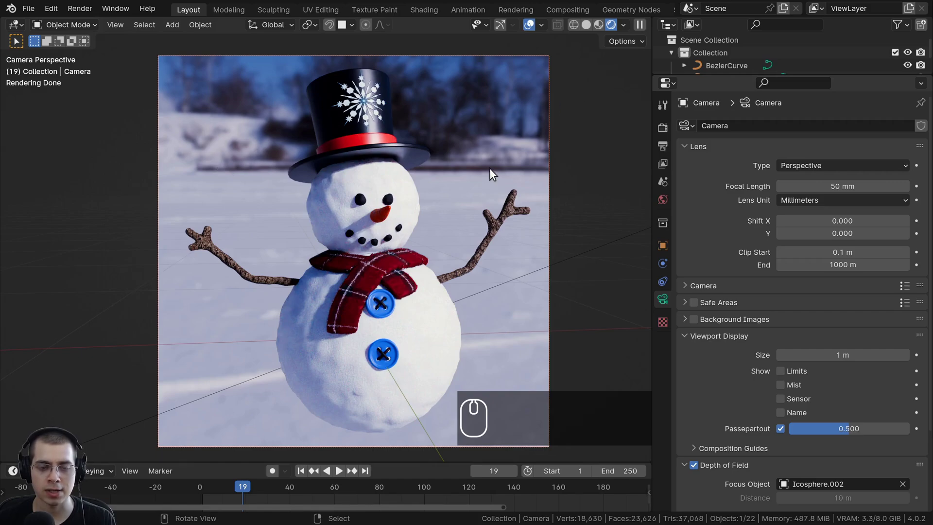
pyautogui.press('z')
pyautogui.press('z')
pyautogui.press('z')
pyautogui.press('z')
pyautogui.click(477, 9)
pyautogui.press('z')
pyautogui.scroll(-3)
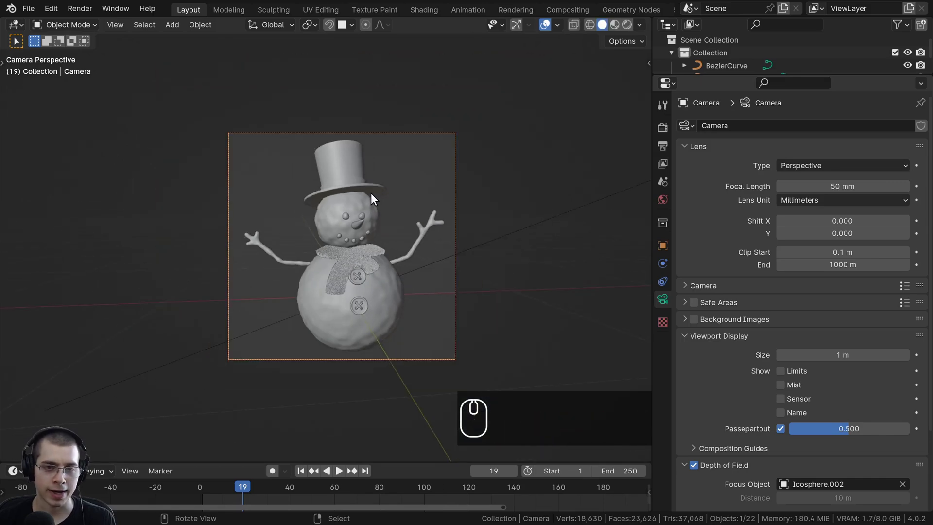
# Step: Add a mesh plane and scale it up into a large ground surface
pyautogui.press('shift+a')
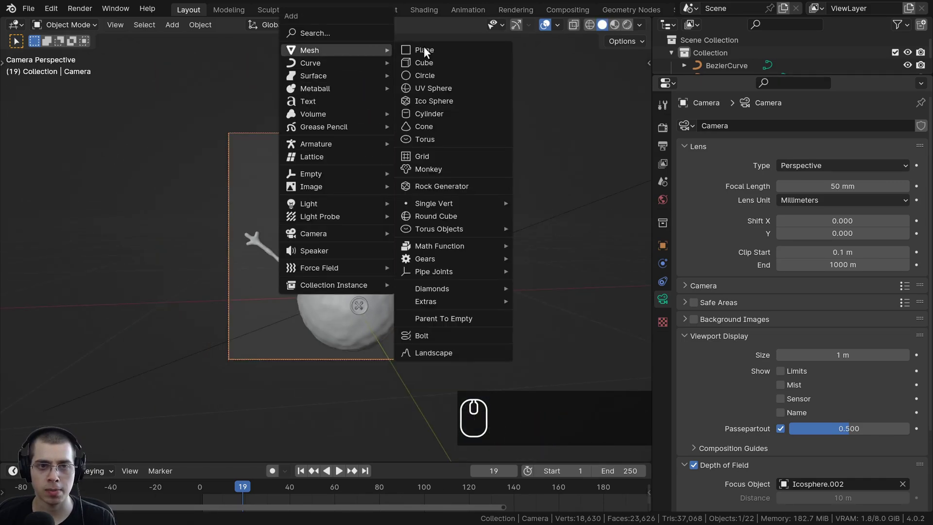
pyautogui.moveTo(438, 53); pyautogui.dragTo(393, 333)
pyautogui.scroll(-3)
pyautogui.press('s')
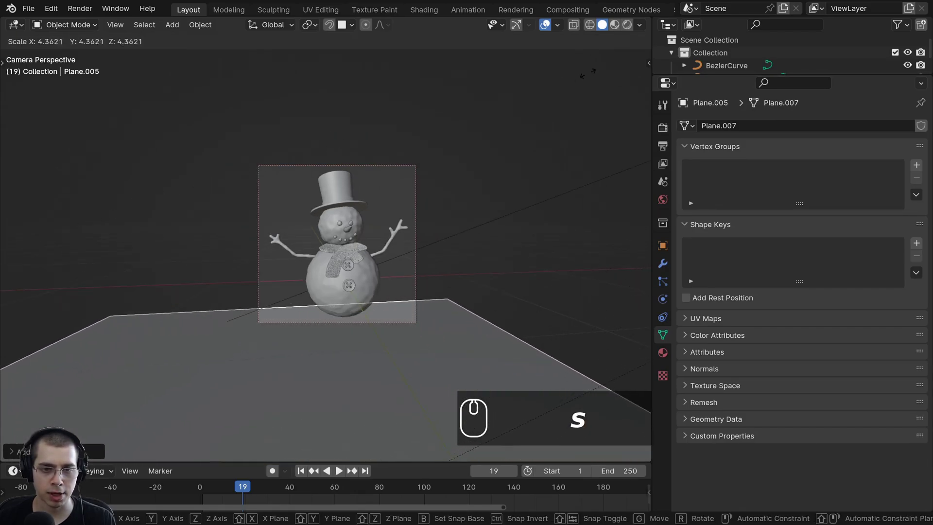
pyautogui.click(594, 73)
pyautogui.moveTo(356, 369); pyautogui.dragTo(149, 382)
pyautogui.scroll(-3)
pyautogui.moveTo(201, 296); pyautogui.dragTo(259, 286)
pyautogui.scroll(3)
pyautogui.scroll(-3)
# Step: Move the plane under the snowman and check it from Right view
pyautogui.moveTo(258, 269); pyautogui.dragTo(264, 329)
pyautogui.scroll(3)
pyautogui.press('g')
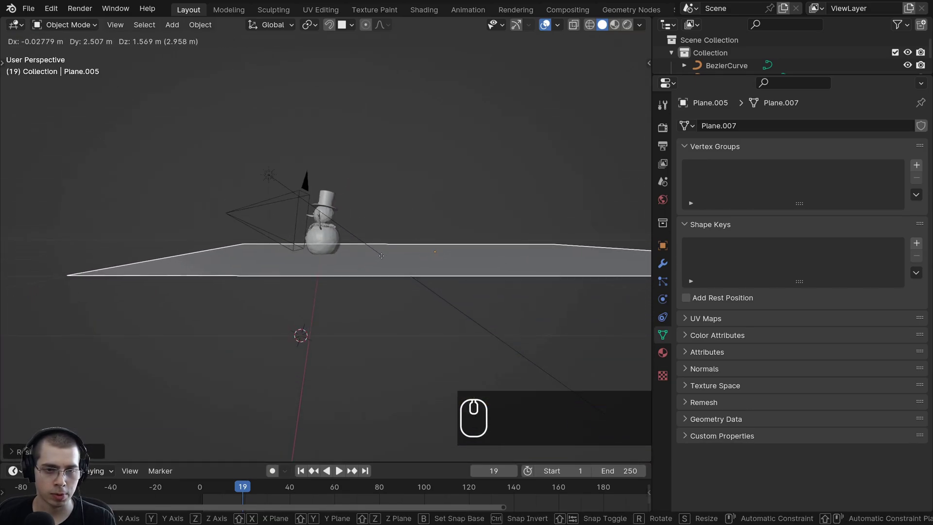
pyautogui.click(385, 261)
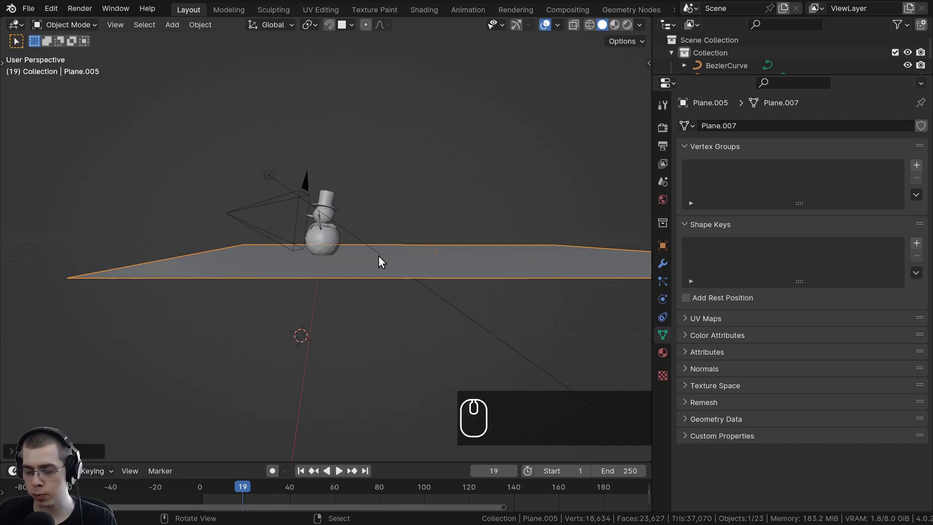
pyautogui.press('KP_3')
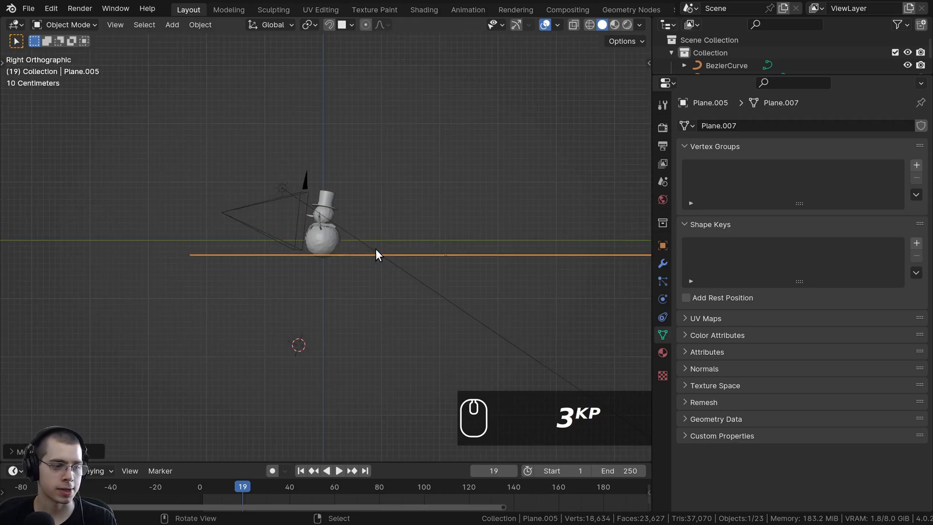
pyautogui.scroll(3)
pyautogui.scroll(-3)
pyautogui.scroll(3)
# Step: Lower the plane to sit at the snowman's base and orbit to view it from above
pyautogui.press('g')
pyautogui.moveTo(300, 303); pyautogui.dragTo(282, 315)
pyautogui.scroll(3)
pyautogui.press('g')
pyautogui.press('g')
pyautogui.scroll(-3)
pyautogui.moveTo(288, 325); pyautogui.dragTo(288, 358)
pyautogui.moveTo(311, 360); pyautogui.dragTo(360, 346)
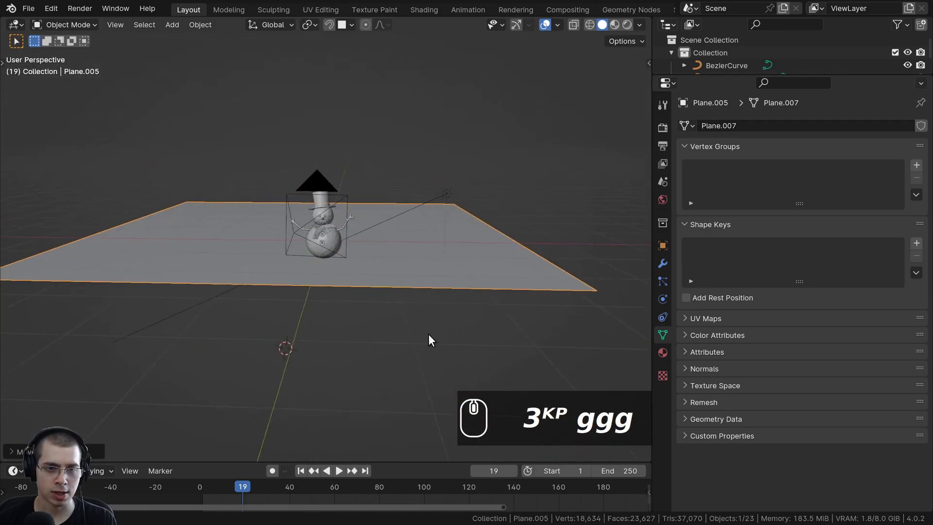
pyautogui.press('shift+alt+Left')
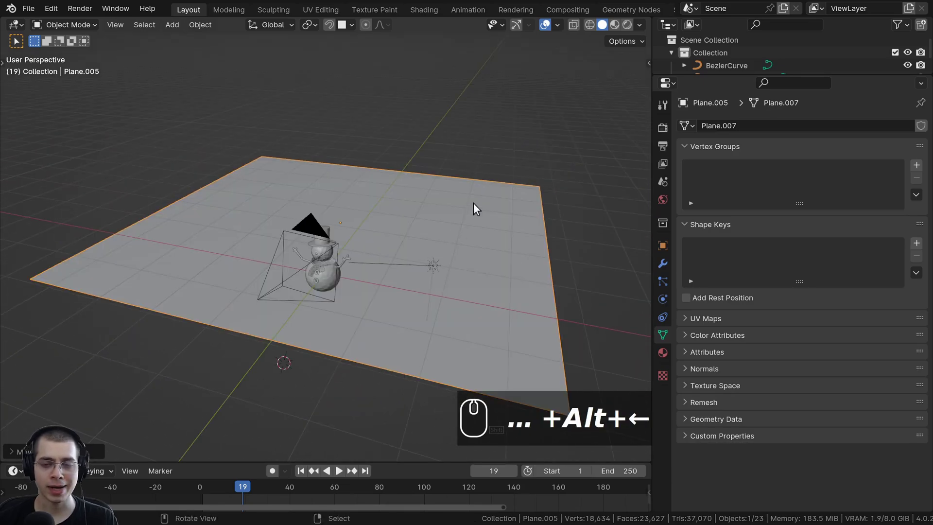
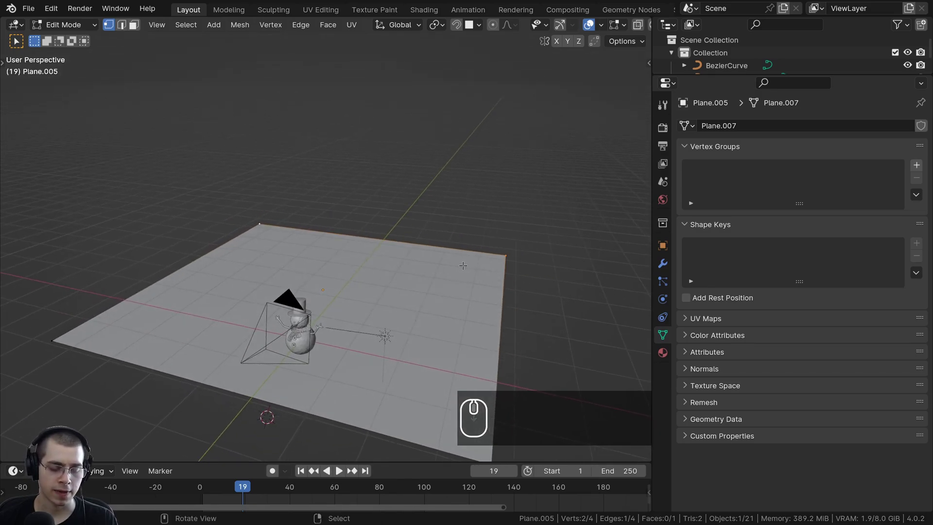
# Step: Extrude the plane's back edge straight up along Z into a tall backdrop wall
pyautogui.press('e')
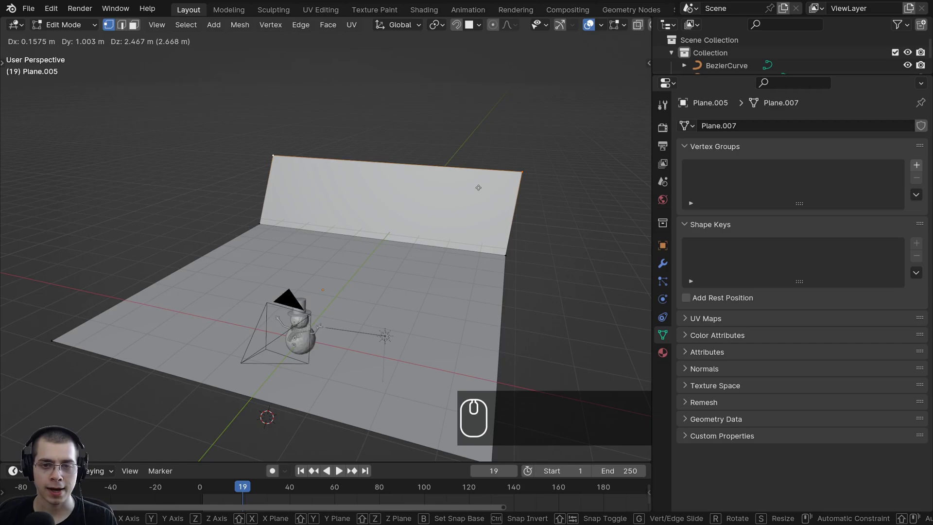
pyautogui.press('z')
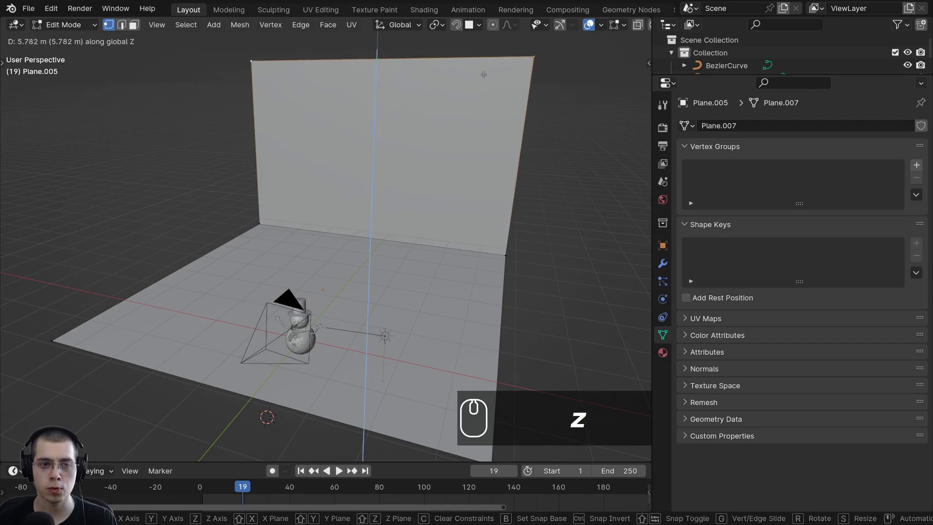
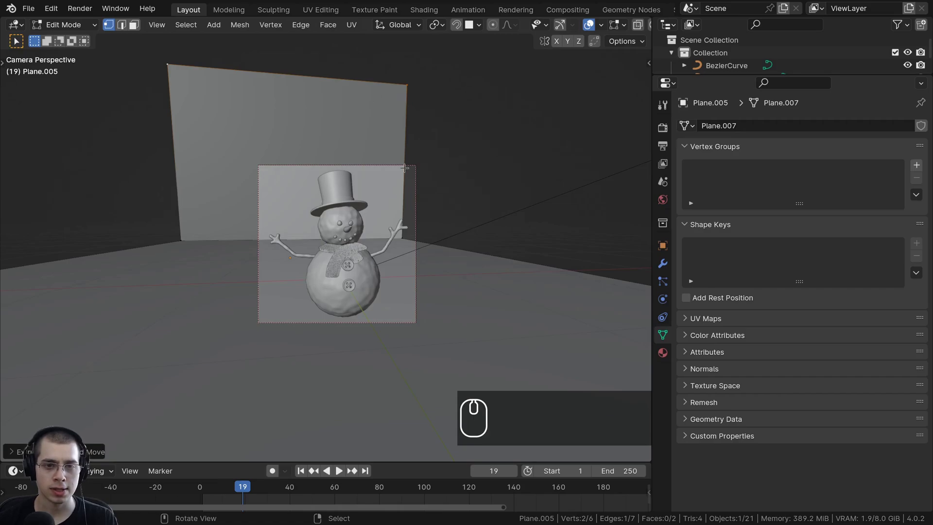
pyautogui.scroll(3)
pyautogui.press('Tab')
pyautogui.scroll(3)
pyautogui.press('r')
pyautogui.press('z')
# Step: Leave Edit Mode and turn on the live rendered preview through the camera
pyautogui.click(566, 258)
pyautogui.scroll(3)
pyautogui.middleClick(459, 268)
pyautogui.scroll(-3)
pyautogui.press('z')
pyautogui.press('z')
pyautogui.press('z')
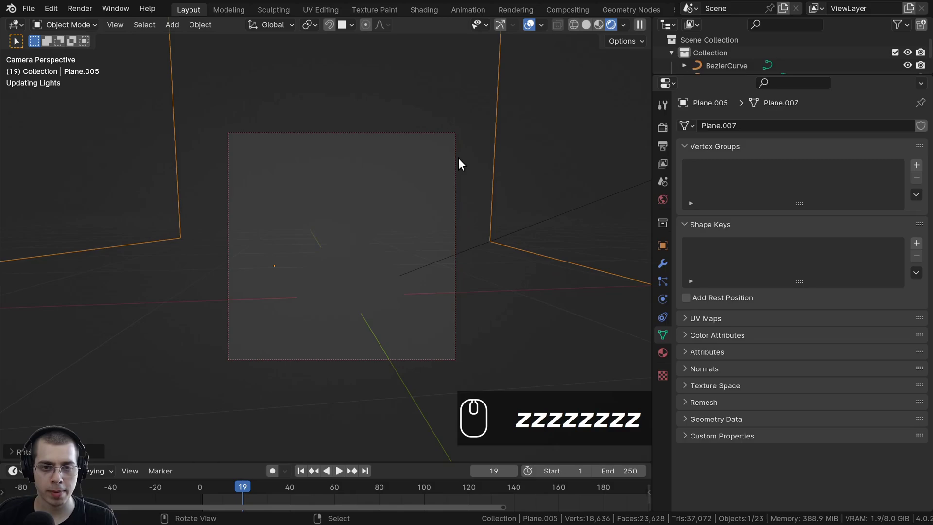
pyautogui.moveTo(449, 165); pyautogui.dragTo(447, 155)
pyautogui.scroll(3)
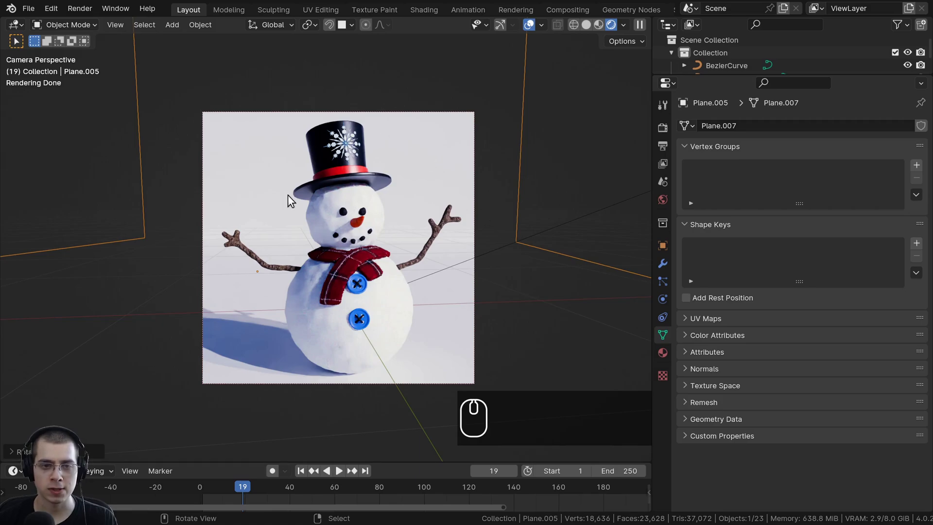
pyautogui.scroll(3)
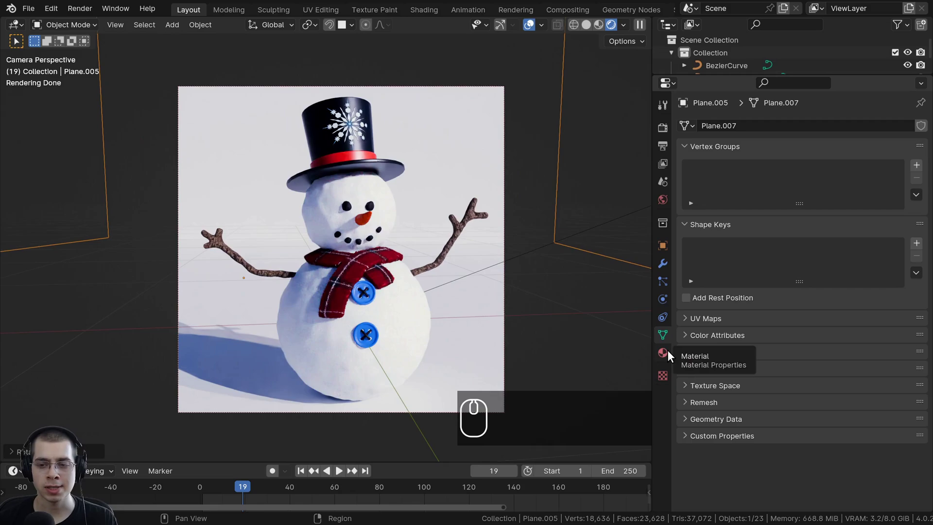
# Step: Create a dark-blue Background material on the backdrop plane with roughness 0.6
pyautogui.click(671, 355)
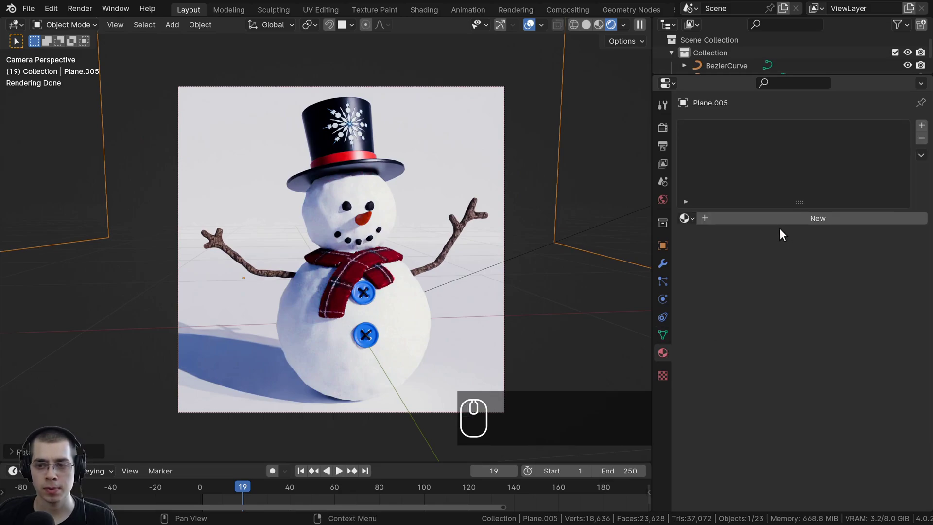
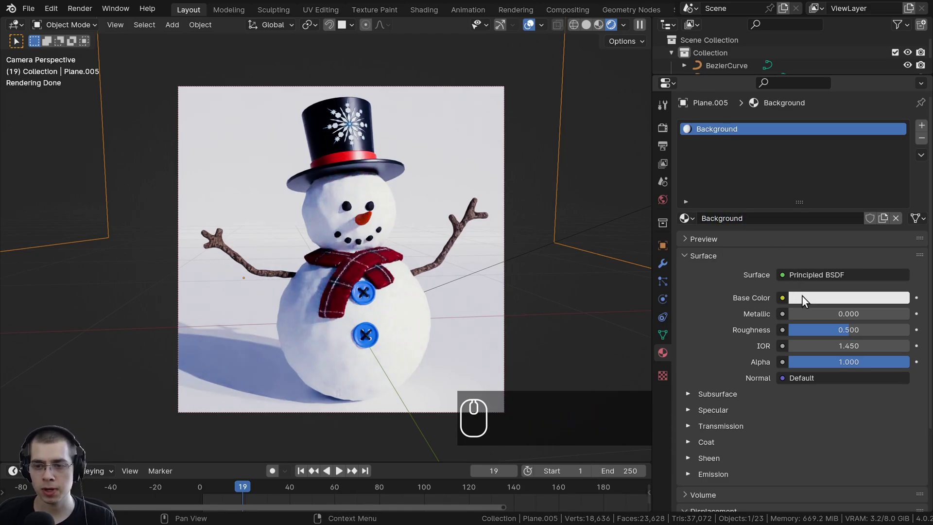
pyautogui.moveTo(806, 300); pyautogui.dragTo(882, 153)
pyautogui.click(848, 146)
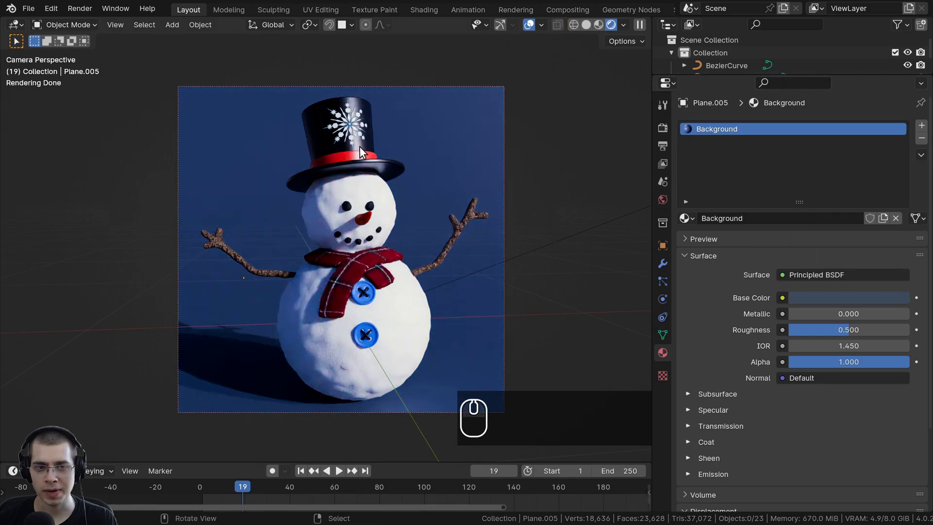
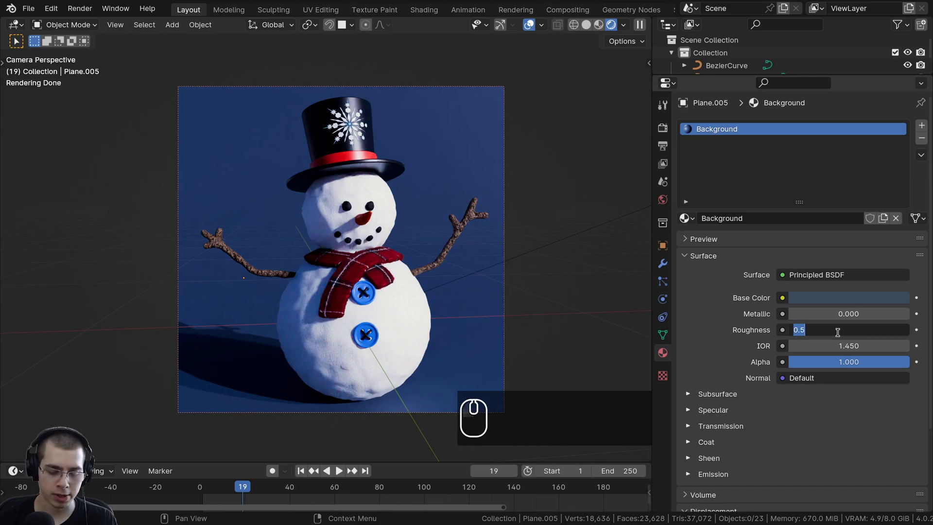
pyautogui.press('.')
pyautogui.write('.6')
pyautogui.press('Return')
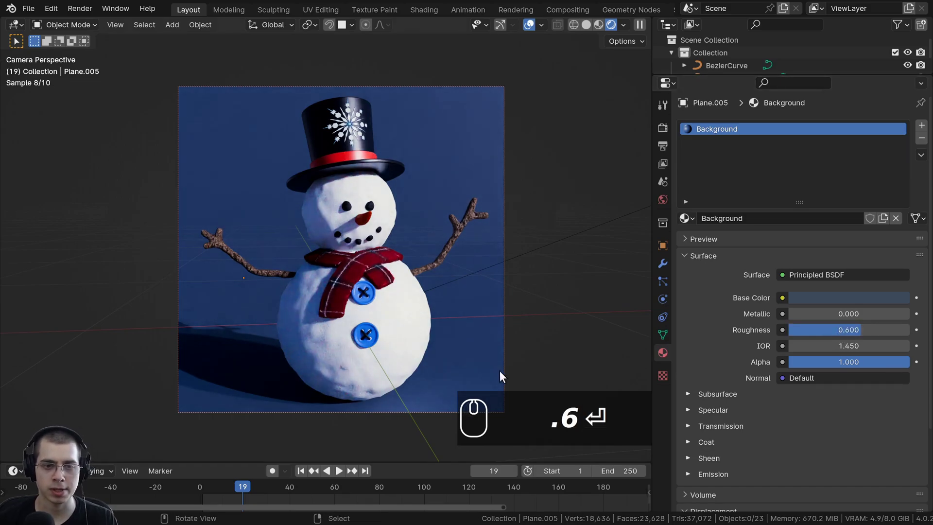
# Step: Begin scaling the backdrop plane larger in the viewport
pyautogui.scroll(-3)
pyautogui.scroll(3)
pyautogui.press('s')
pyautogui.moveTo(512, 138); pyautogui.dragTo(444, 322)
pyautogui.scroll(-3)
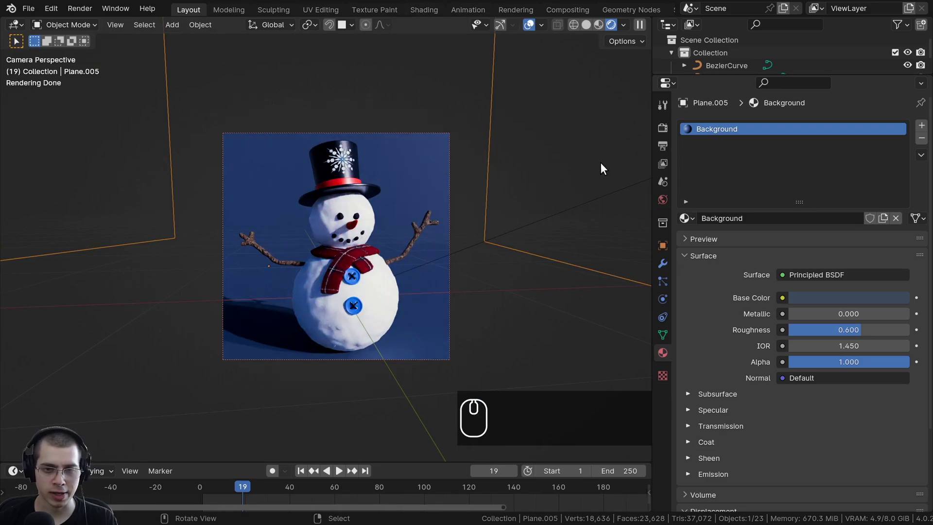
pyautogui.press('s')
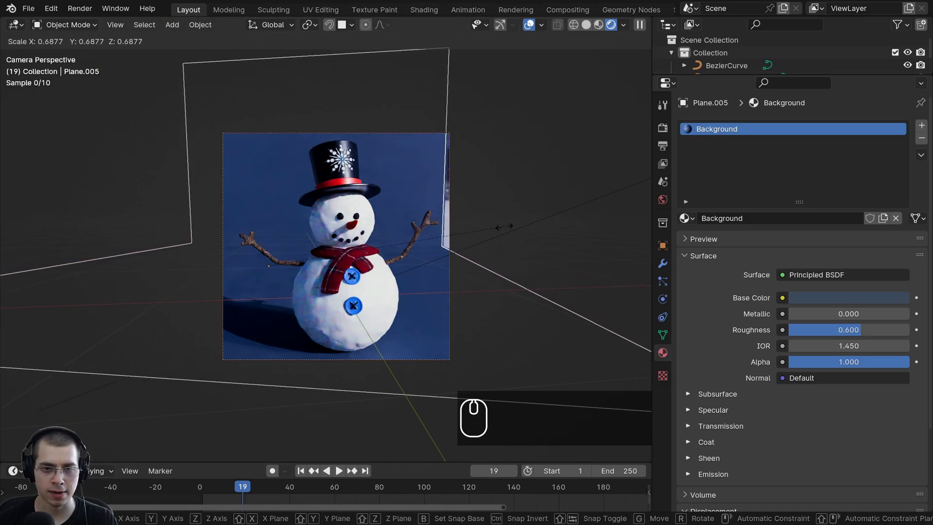
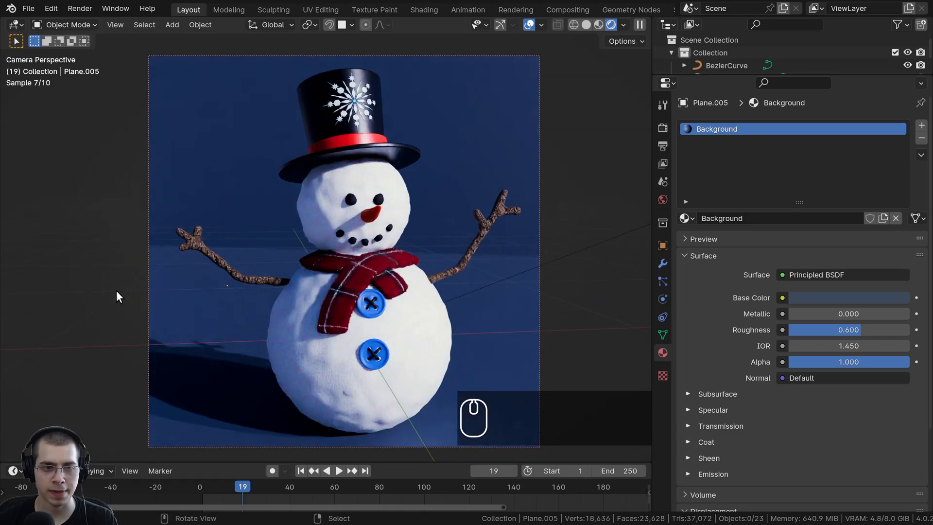
# Step: Switch the viewport to solid shading and orbit out of the camera view toward the backdrop
pyautogui.scroll(3)
pyautogui.moveTo(283, 261); pyautogui.dragTo(314, 271)
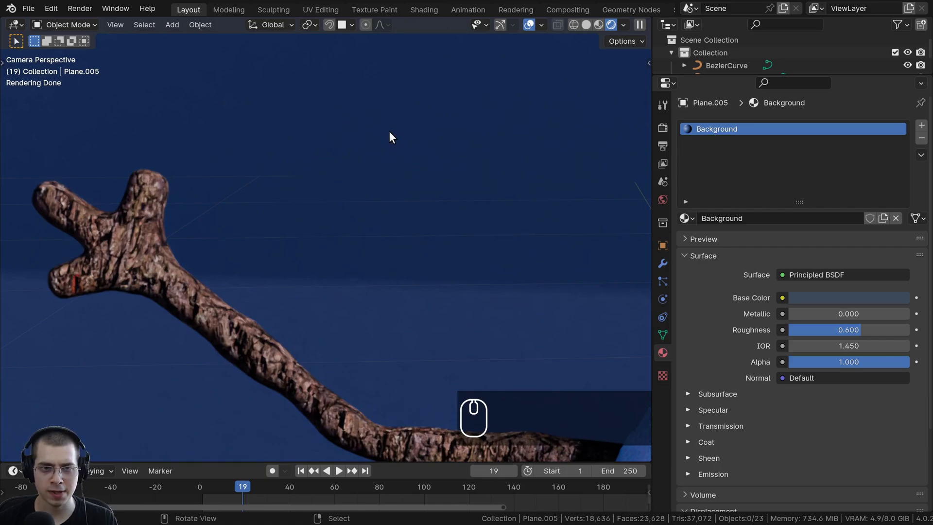
pyautogui.scroll(-3)
pyautogui.press('z')
pyautogui.press('z')
pyautogui.press('z')
pyautogui.moveTo(498, 314); pyautogui.dragTo(373, 224)
pyautogui.write('zzzzzzzz')
pyautogui.middleClick(235, 234)
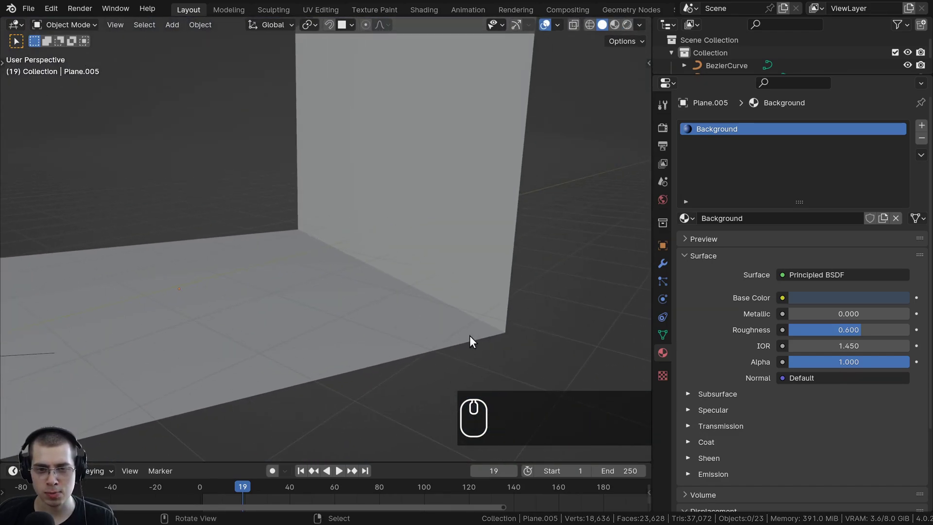
pyautogui.scroll(-3)
# Step: Select the L-shaped backdrop plane and enter Edit Mode focused on the floor-wall corner
pyautogui.moveTo(380, 280); pyautogui.dragTo(367, 313)
pyautogui.scroll(3)
pyautogui.moveTo(338, 292); pyautogui.dragTo(439, 187)
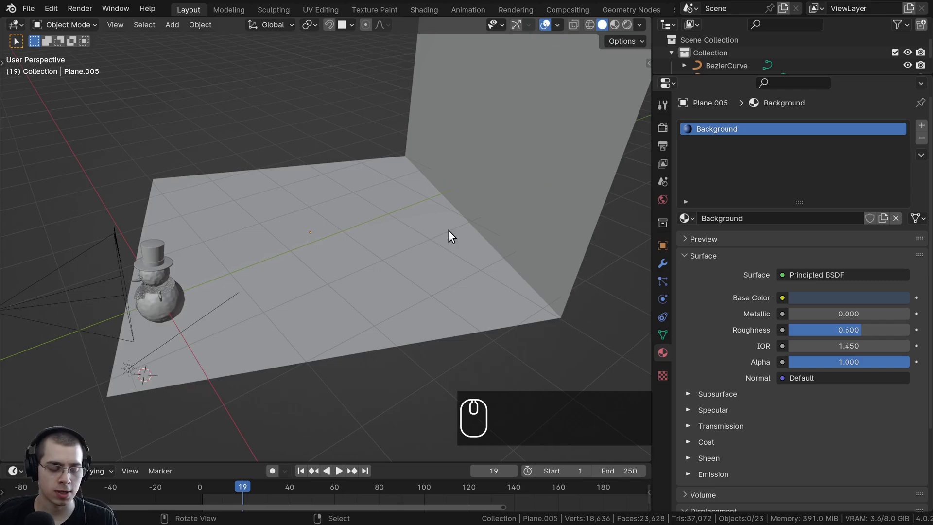
pyautogui.click(452, 232)
pyautogui.moveTo(412, 242); pyautogui.dragTo(325, 262)
pyautogui.scroll(3)
pyautogui.press('Tab')
pyautogui.scroll(3)
pyautogui.middleClick(345, 166)
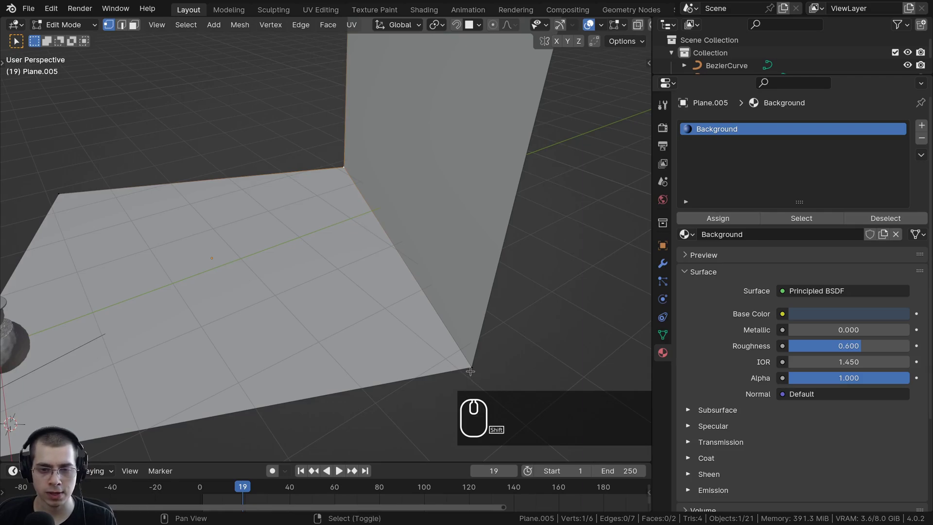
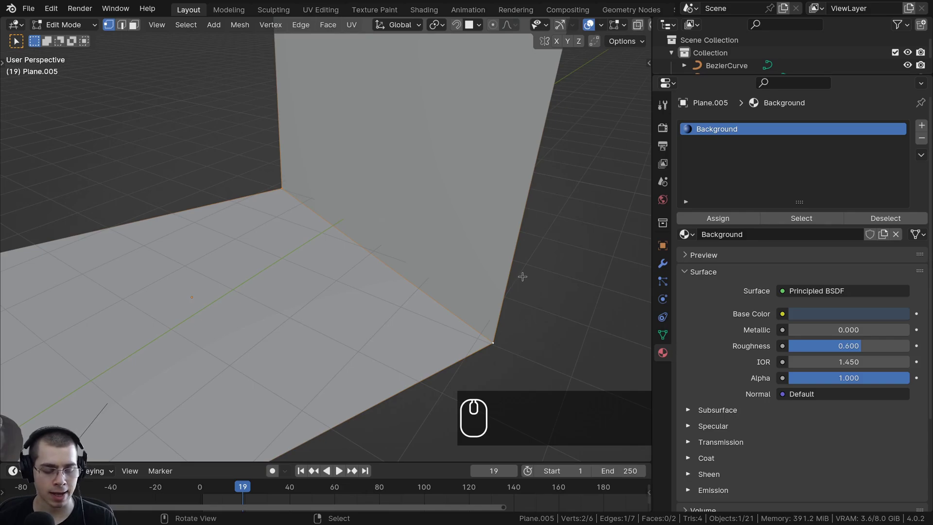
# Step: Bevel the floor-to-wall corner edge into a smooth curve with about 12 segments, then return to Object Mode
pyautogui.moveTo(483, 253); pyautogui.dragTo(455, 224)
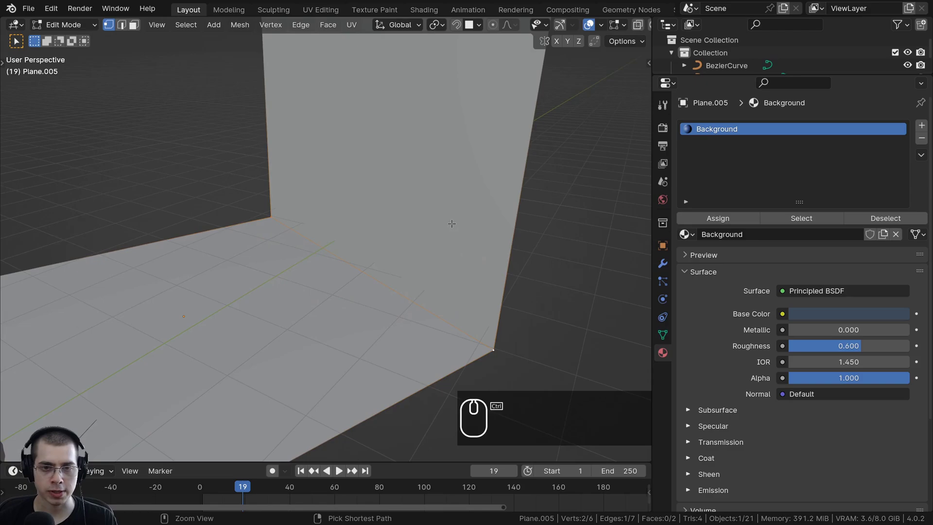
pyautogui.press('ctrl+b')
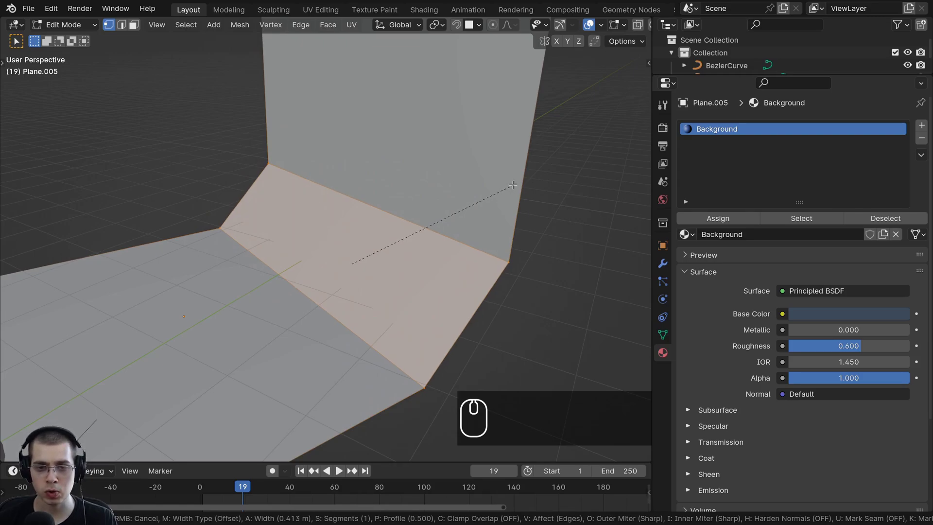
pyautogui.scroll(3)
pyautogui.scroll(3)
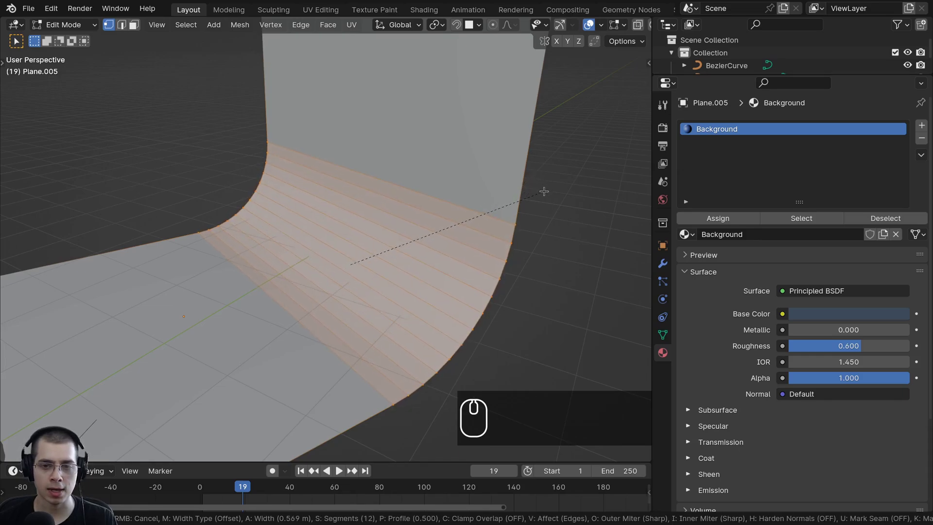
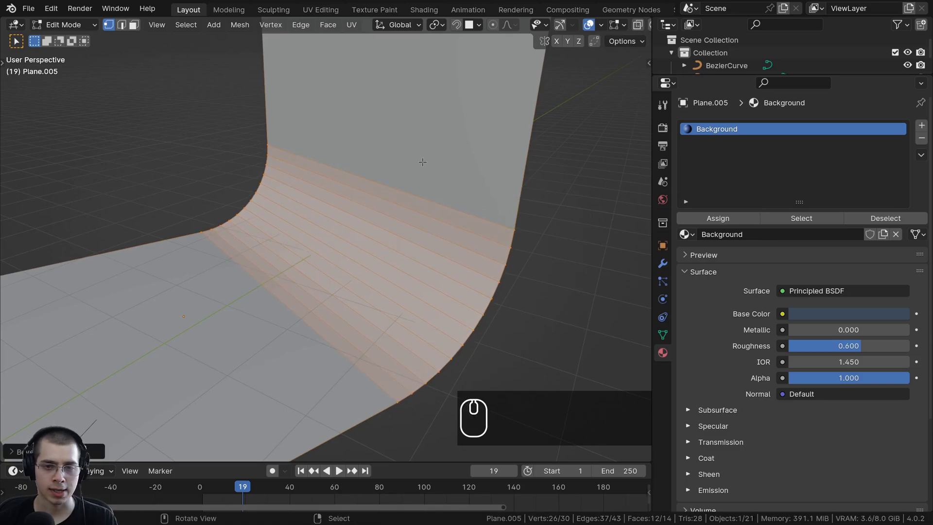
pyautogui.press('Tab')
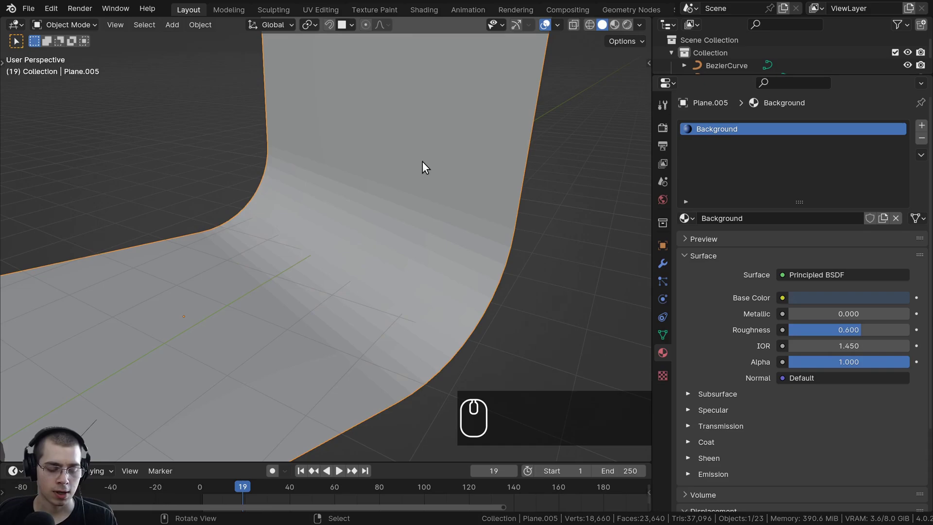
# Step: Shade the curved backdrop smooth and view it through the camera in rendered preview
pyautogui.press('w')
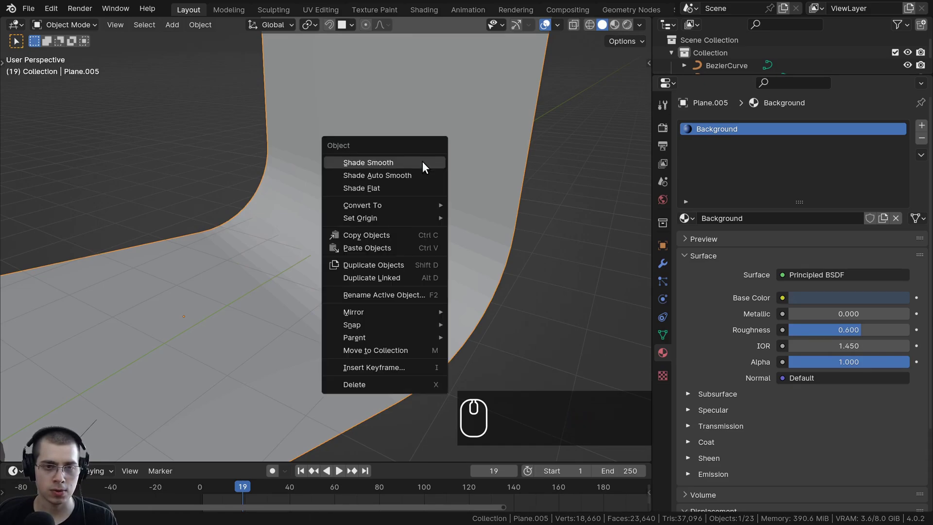
pyautogui.click(426, 163)
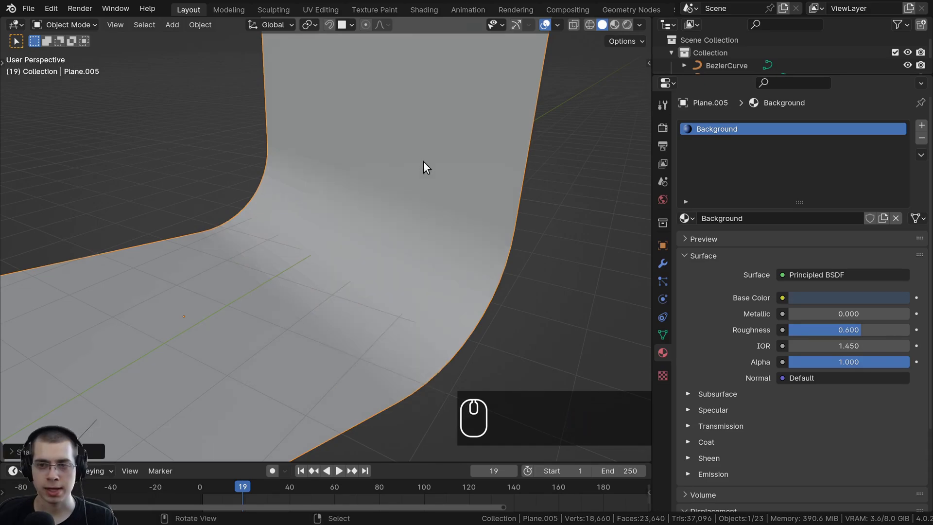
pyautogui.press('KP_0')
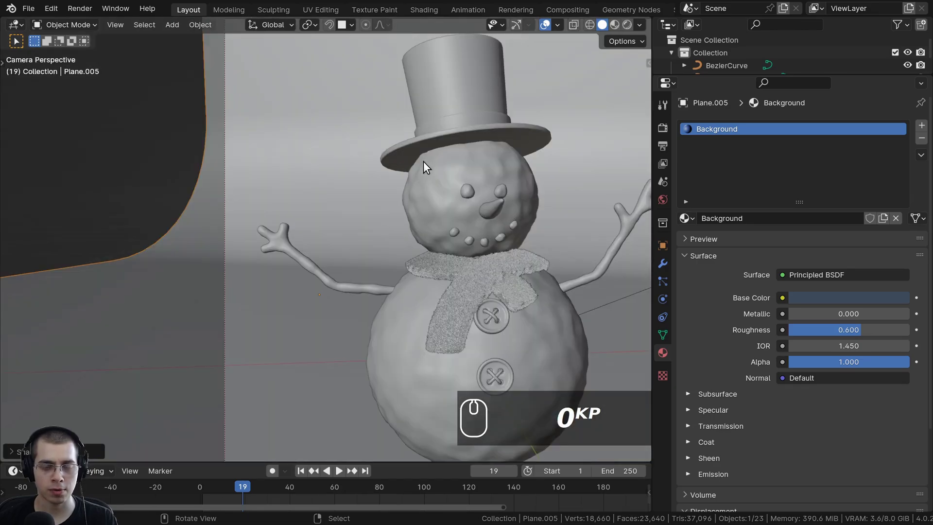
pyautogui.scroll(-3)
pyautogui.scroll(-3)
pyautogui.press('z')
pyautogui.press('z')
pyautogui.press('z')
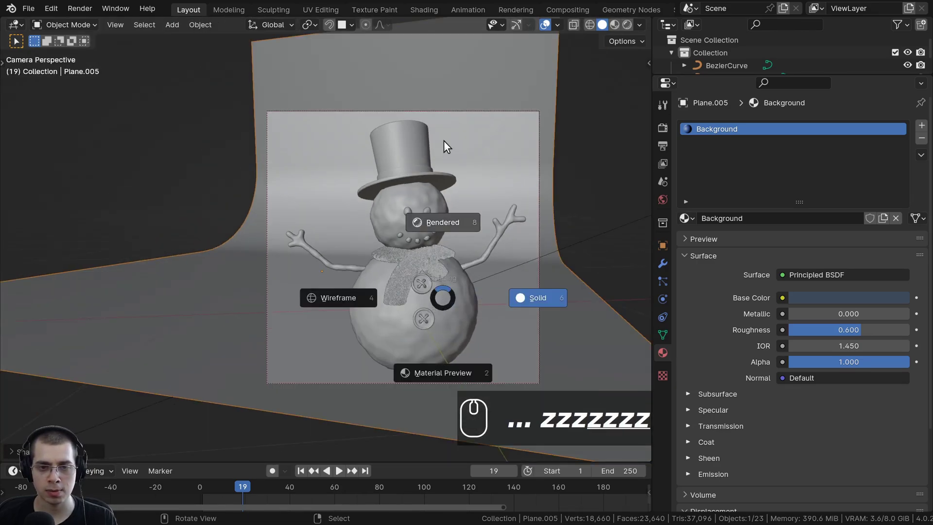
pyautogui.middleClick(435, 294)
pyautogui.press('a')
# Step: Orbit around the scene to inspect the snowman against the curved dark-blue backdrop
pyautogui.scroll(-3)
pyautogui.moveTo(215, 213); pyautogui.dragTo(290, 210)
pyautogui.moveTo(290, 210); pyautogui.dragTo(276, 223)
pyautogui.scroll(-3)
pyautogui.moveTo(253, 251); pyautogui.dragTo(398, 268)
pyautogui.moveTo(299, 258); pyautogui.dragTo(390, 199)
pyautogui.scroll(3)
pyautogui.moveTo(364, 252); pyautogui.dragTo(351, 271)
pyautogui.moveTo(376, 269); pyautogui.dragTo(338, 267)
pyautogui.scroll(-3)
pyautogui.moveTo(338, 128); pyautogui.dragTo(330, 107)
pyautogui.middleClick(330, 106)
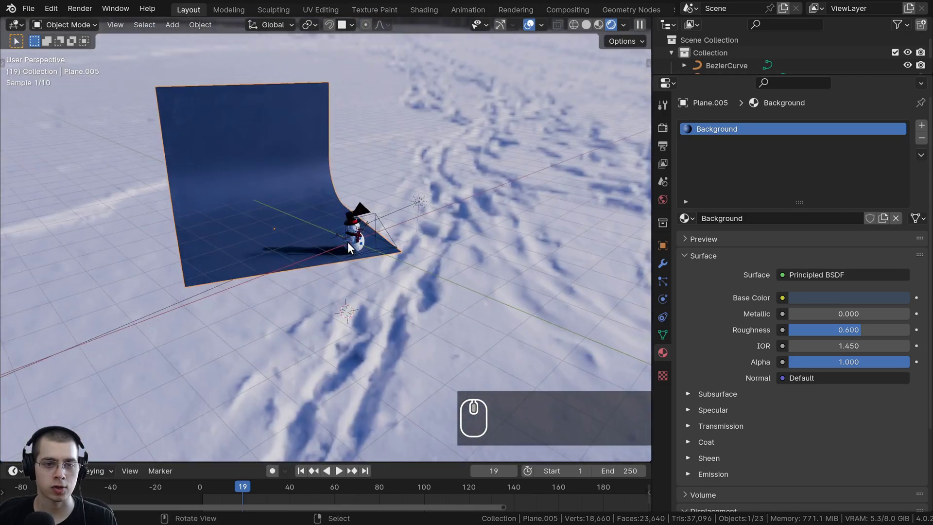
# Step: Return to the camera view framing the snowman and save the project
pyautogui.press('KP_0')
pyautogui.press('a')
pyautogui.scroll(3)
pyautogui.moveTo(321, 325); pyautogui.dragTo(447, 176)
pyautogui.press('ctrl+b')
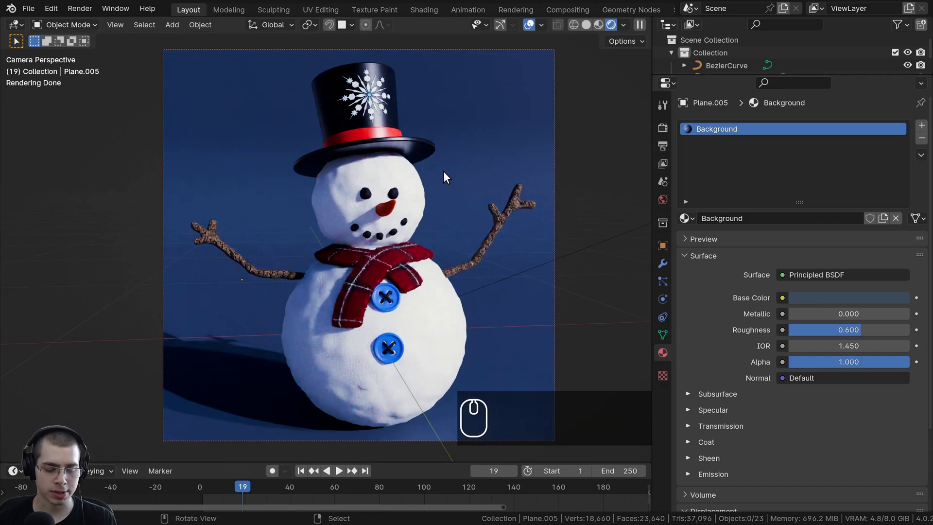
pyautogui.press('ctrl+s')
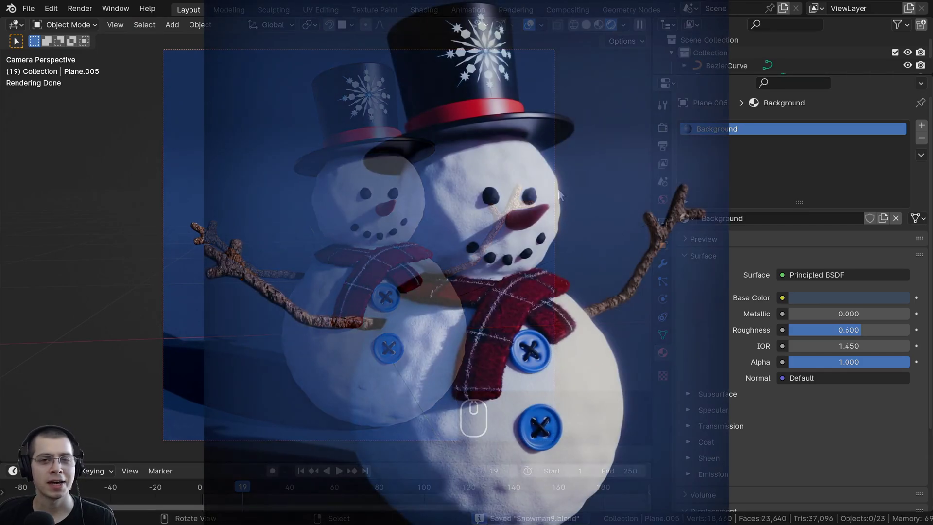
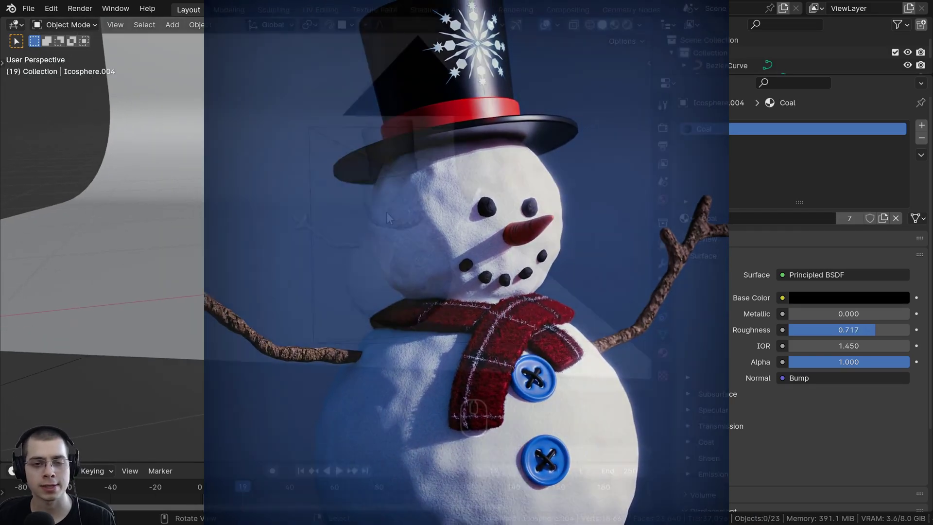
pyautogui.moveTo(453, 226); pyautogui.dragTo(413, 217)
pyautogui.press('▪')
pyautogui.scroll(-3)
pyautogui.press('a')
pyautogui.middleClick(318, 325)
pyautogui.moveTo(305, 202); pyautogui.dragTo(312, 208)
pyautogui.write('.a')
pyautogui.scroll(-3)
pyautogui.moveTo(333, 206); pyautogui.dragTo(491, 258)
pyautogui.write('.a')
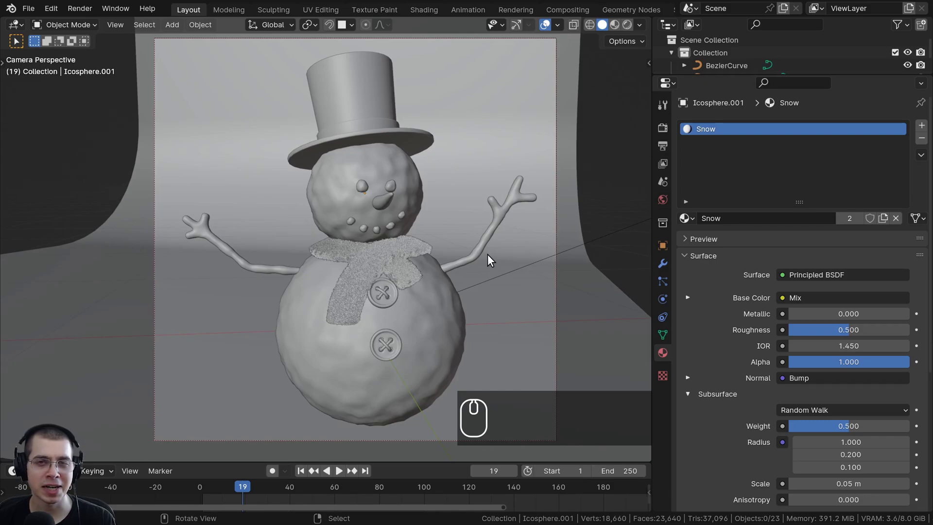